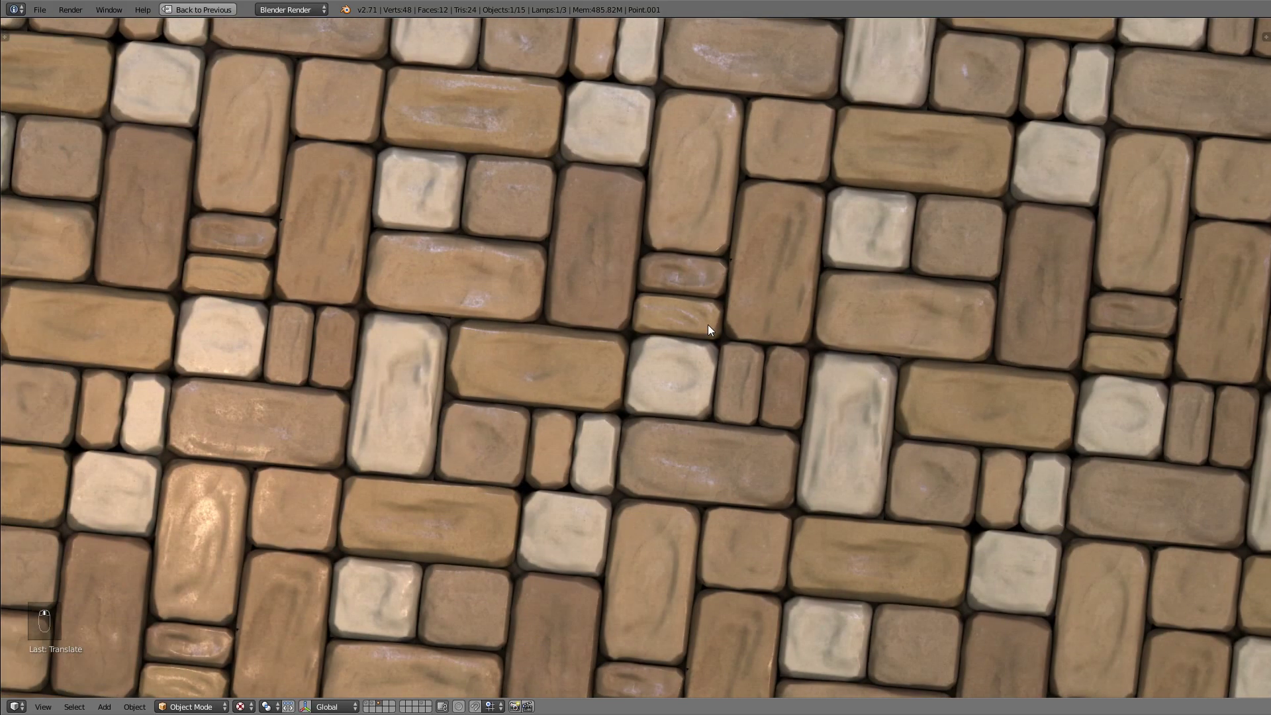
- Leave the full-screen render preview and return to the Default layout in top ortho view
{"action": "key", "text": "g"}
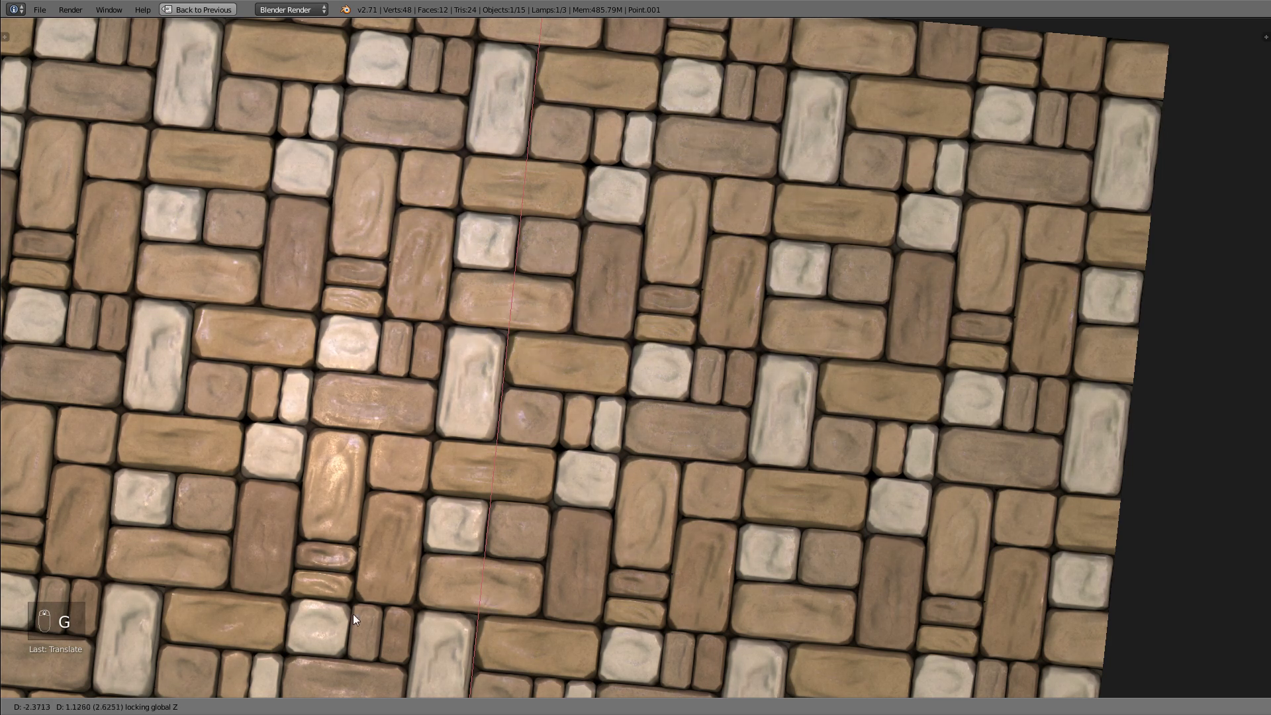
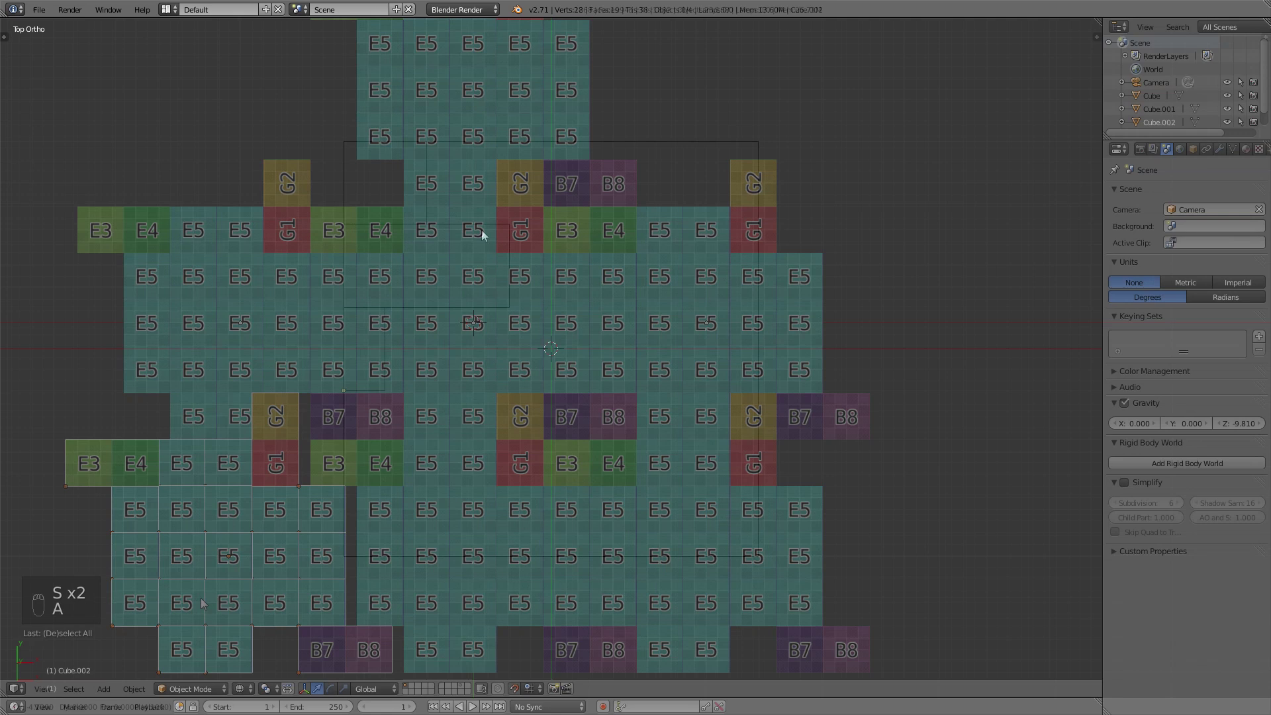
- Switch scene layers so the textured floor layout is hidden and the tile base layer shows
{"action": "left_click_drag", "start_coordinate": [464, 204], "coordinate": [599, 211]}
{"action": "key", "text": "Tab"}
{"action": "key", "text": "w"}
{"action": "key", "text": "w"}
{"action": "key", "text": "Tab"}
{"action": "key", "text": "Tab"}
{"action": "key", "text": "w"}
{"action": "key", "text": "w"}
- Settle on the layer with the square base and its blocking rectangles in top ortho view
{"action": "key", "text": "Tab"}
{"action": "key", "text": "Tab"}
{"action": "key", "text": "w"}
{"action": "key", "text": "w"}
{"action": "key", "text": "Tab"}
{"action": "key", "text": "t"}
{"action": "left_click", "coordinate": [45, 211]}
- Add cubes for the first stone blocks and give them subdivision level 2
{"action": "left_click_drag", "start_coordinate": [497, 237], "coordinate": [490, 188]}
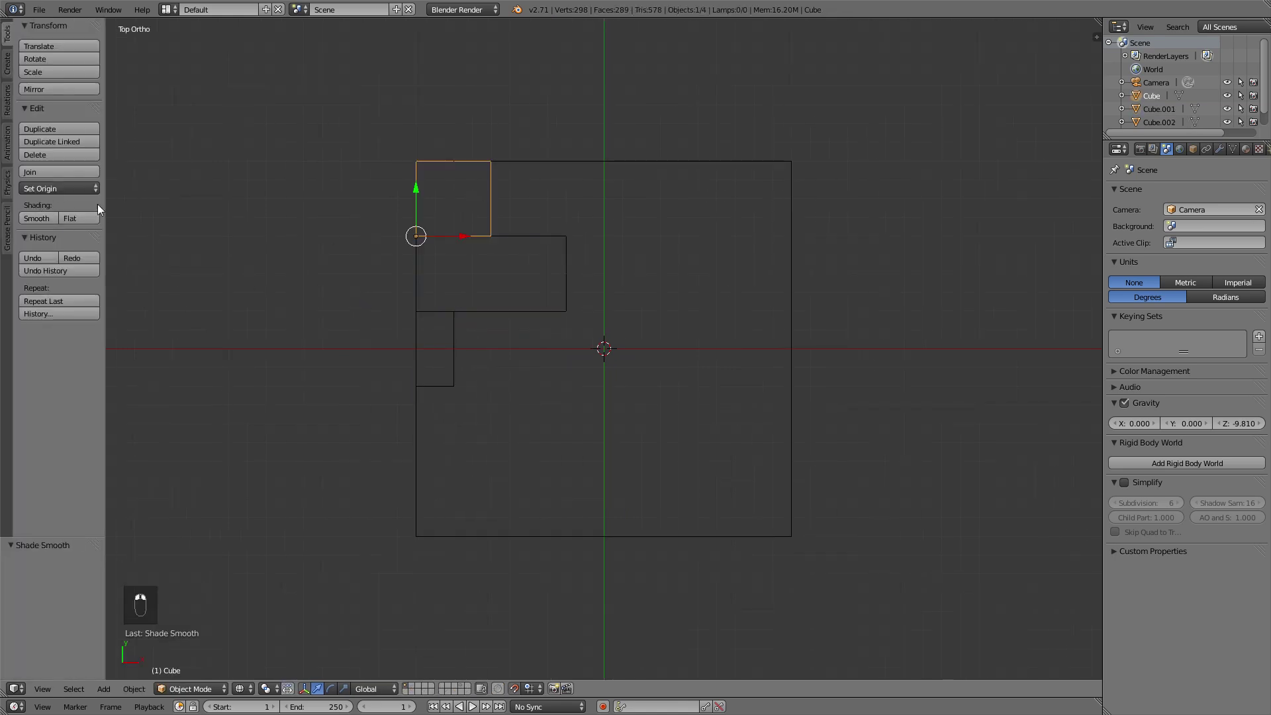
{"action": "left_click_drag", "start_coordinate": [1236, 147], "coordinate": [523, 244]}
{"action": "key", "text": "ctrl+2"}
{"action": "left_click_drag", "start_coordinate": [519, 237], "coordinate": [1116, 245]}
{"action": "key", "text": "ctrl+2"}
{"action": "key", "text": "ctrl+2"}
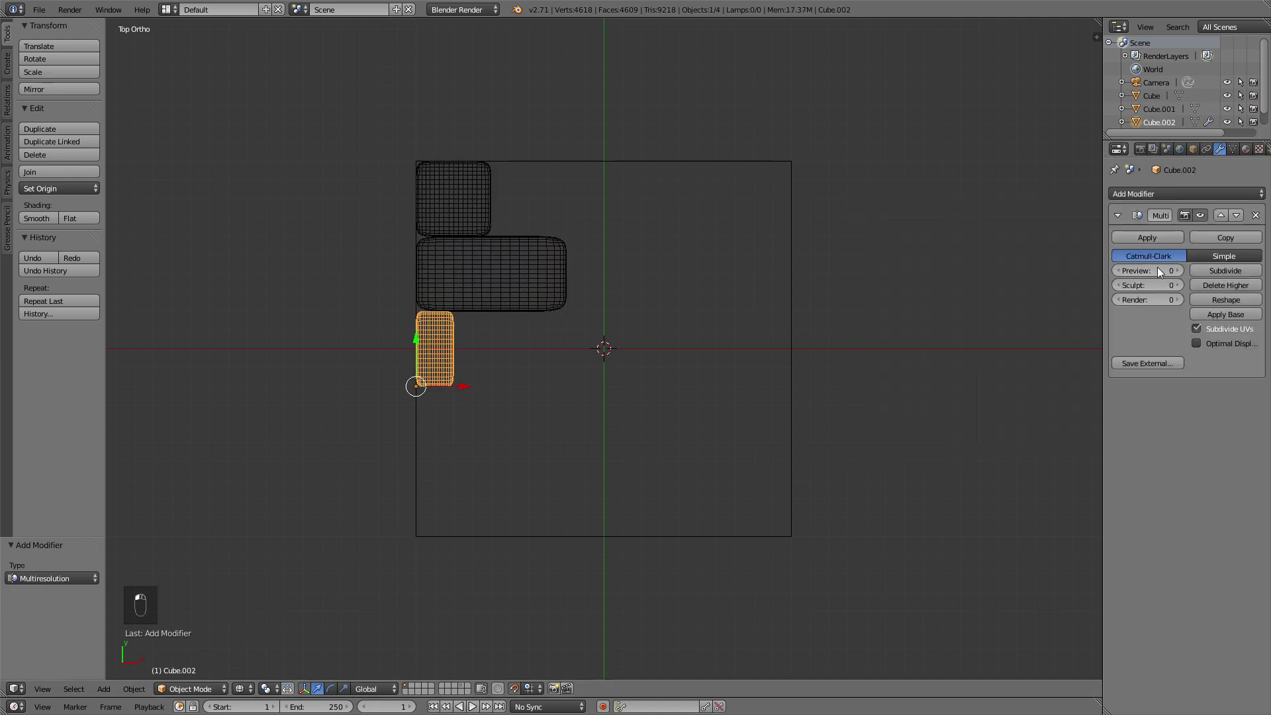
- Add Multiresolution with Subdivide to the blocks, apply their scale and return to top ortho view
{"action": "left_click_drag", "start_coordinate": [1220, 275], "coordinate": [1232, 268]}
{"action": "left_click_drag", "start_coordinate": [522, 287], "coordinate": [1232, 268]}
{"action": "left_click_drag", "start_coordinate": [1213, 277], "coordinate": [1072, 335]}
{"action": "left_click_drag", "start_coordinate": [469, 226], "coordinate": [1021, 345]}
{"action": "left_click_drag", "start_coordinate": [1213, 274], "coordinate": [556, 245]}
{"action": "middle_click", "coordinate": [556, 246]}
{"action": "key", "text": "ctrl+a"}
{"action": "key", "text": "ctrl+a"}
{"action": "key", "text": "ctrl+a"}
{"action": "key", "text": "z"}
{"action": "key", "text": "t"}
{"action": "key", "text": "KP_7"}
- Place the first rounded block on the base and duplicate rotated copies beside it with Shift+D
{"action": "left_click", "coordinate": [452, 262]}
{"action": "key", "text": "g"}
{"action": "key", "text": "g"}
{"action": "key", "text": "z"}
{"action": "left_click_drag", "start_coordinate": [382, 172], "coordinate": [359, 309]}
{"action": "key", "text": "g"}
{"action": "left_click", "coordinate": [217, 338]}
{"action": "key", "text": "g"}
{"action": "key", "text": "shift+d"}
{"action": "key", "text": "r"}
{"action": "key", "text": "g"}
{"action": "key", "text": "shift+d"}
{"action": "key", "text": "r"}
{"action": "key", "text": "g"}
- Continue duplicating and rotating blocks to start the interlocking row along the base edge
{"action": "left_click_drag", "start_coordinate": [272, 416], "coordinate": [376, 458]}
{"action": "key", "text": "g"}
{"action": "left_click_drag", "start_coordinate": [213, 388], "coordinate": [283, 625]}
{"action": "key", "text": "r"}
{"action": "key", "text": "g"}
{"action": "key", "text": "shift+d"}
{"action": "left_click", "coordinate": [522, 491]}
{"action": "key", "text": "shift+d"}
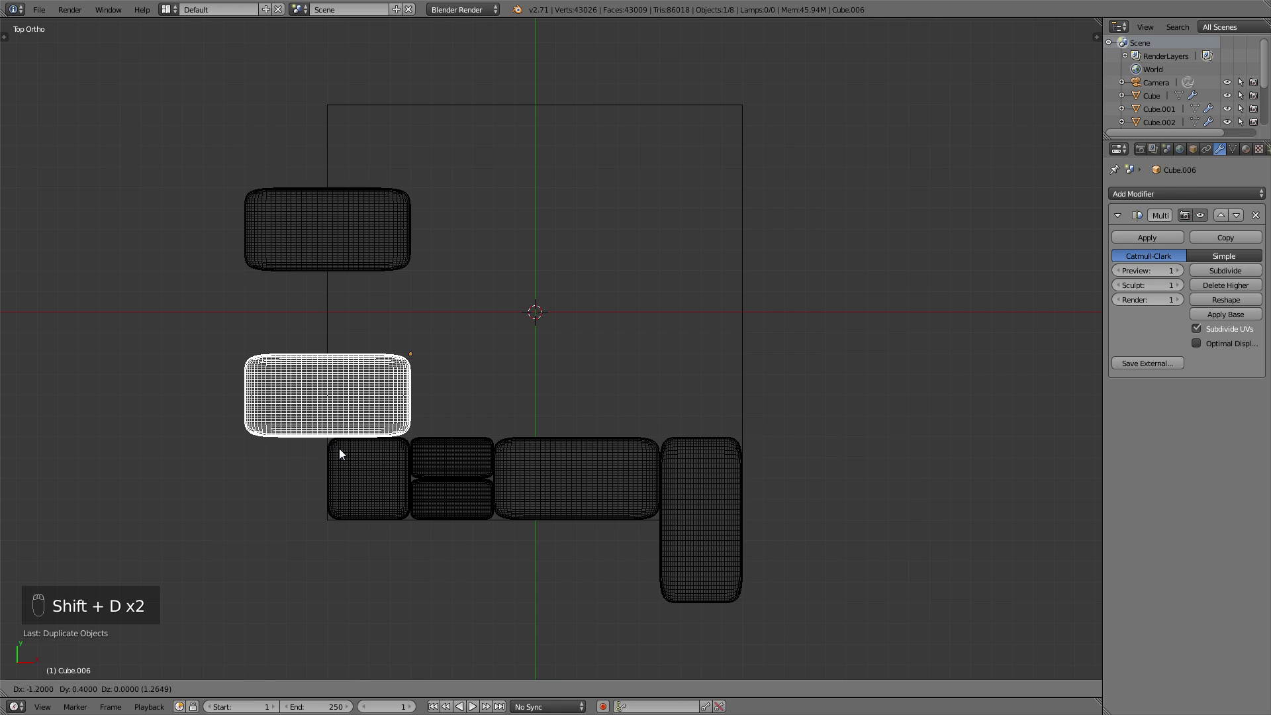
{"action": "key", "text": "shift+d"}
{"action": "key", "text": "shift+d"}
{"action": "key", "text": "r"}
{"action": "key", "text": "g"}
{"action": "key", "text": "shift+a"}
- Rescale a block in Edit Mode and duplicate it to fill the next part of the brick pattern
{"action": "key", "text": "Tab"}
{"action": "key", "text": "g"}
{"action": "key", "text": "Tab"}
{"action": "key", "text": "s"}
{"action": "key", "text": "g"}
{"action": "key", "text": "shift+d"}
{"action": "key", "text": "shift+d"}
{"action": "key", "text": "a"}
{"action": "left_click_drag", "start_coordinate": [471, 382], "coordinate": [402, 314]}
{"action": "key", "text": "shift+d"}
{"action": "right_click", "coordinate": [485, 465]}
{"action": "key", "text": "shift+d"}
{"action": "key", "text": "r"}
{"action": "key", "text": "g"}
{"action": "key", "text": "a"}
{"action": "left_click_drag", "start_coordinate": [409, 339], "coordinate": [464, 270]}
- Duplicate further blocks, rotating and constraining them along X to extend the paving rows
{"action": "key", "text": "shift+d"}
{"action": "left_click", "coordinate": [541, 388]}
{"action": "key", "text": "shift+d"}
{"action": "left_click_drag", "start_coordinate": [531, 269], "coordinate": [551, 223]}
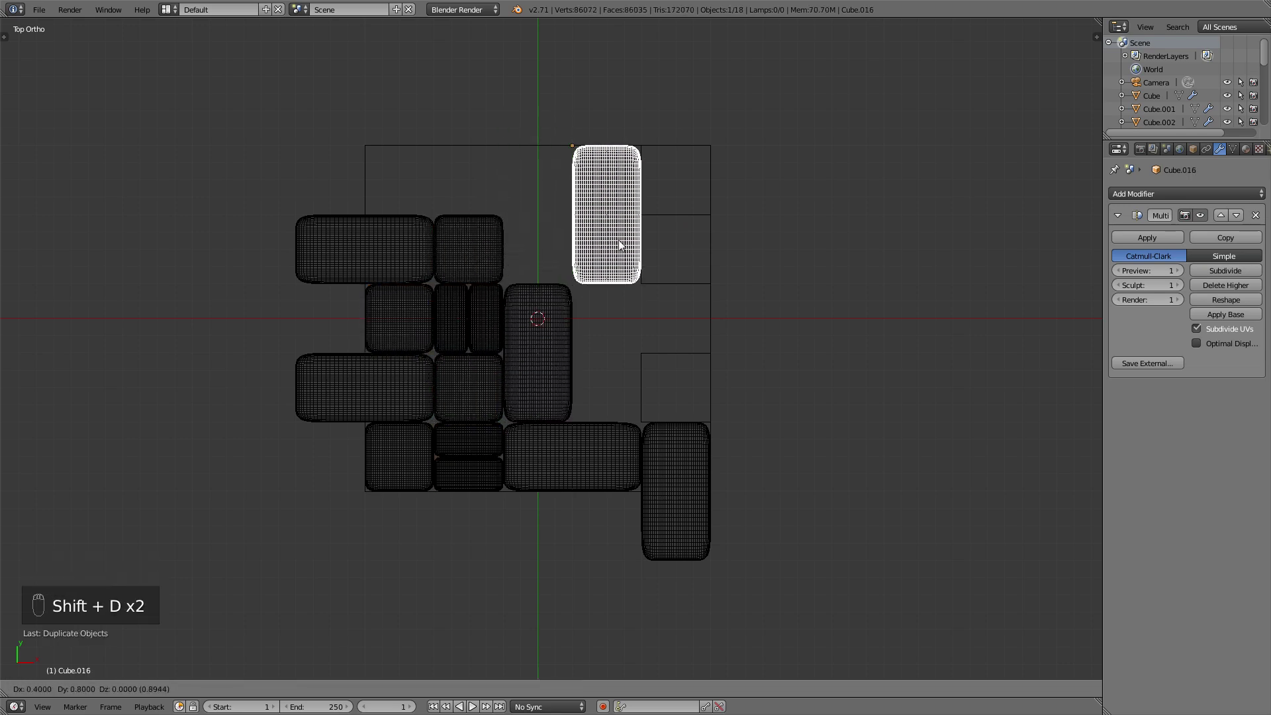
{"action": "left_click_drag", "start_coordinate": [484, 277], "coordinate": [537, 255]}
{"action": "key", "text": "shift+d"}
{"action": "key", "text": "r"}
{"action": "key", "text": "g"}
{"action": "left_click_drag", "start_coordinate": [404, 253], "coordinate": [544, 181]}
{"action": "key", "text": "shift+d"}
{"action": "key", "text": "a"}
{"action": "key", "text": "shift+d"}
{"action": "key", "text": "x"}
{"action": "key", "text": "r"}
{"action": "left_click", "coordinate": [556, 387]}
{"action": "key", "text": "g"}
- Fill the middle of the base with more duplicated blocks shifted along X into the brick layout
{"action": "left_click_drag", "start_coordinate": [458, 326], "coordinate": [441, 325]}
{"action": "key", "text": "x"}
{"action": "key", "text": "shift+d"}
{"action": "left_click", "coordinate": [431, 316]}
{"action": "key", "text": "g"}
{"action": "key", "text": "a"}
{"action": "key", "text": "x"}
{"action": "key", "text": "x"}
{"action": "left_click", "coordinate": [526, 371]}
{"action": "key", "text": "shift+d"}
{"action": "left_click_drag", "start_coordinate": [490, 414], "coordinate": [578, 283]}
{"action": "key", "text": "a"}
{"action": "left_click", "coordinate": [600, 254]}
{"action": "key", "text": "shift+d"}
{"action": "left_click", "coordinate": [523, 397]}
{"action": "key", "text": "g"}
{"action": "left_click_drag", "start_coordinate": [484, 261], "coordinate": [590, 350]}
- Duplicate and rotate the remaining blocks to complete the upper and right side of the tile
{"action": "key", "text": "shift+d"}
{"action": "key", "text": "shift+d"}
{"action": "left_click_drag", "start_coordinate": [504, 195], "coordinate": [473, 128]}
{"action": "key", "text": "r"}
{"action": "key", "text": "g"}
{"action": "key", "text": "r"}
{"action": "key", "text": "g"}
{"action": "left_click", "coordinate": [484, 471]}
{"action": "key", "text": "x"}
{"action": "key", "text": "shift+d"}
{"action": "key", "text": "shift+d"}
{"action": "key", "text": "shift+d"}
{"action": "key", "text": "x"}
{"action": "key", "text": "shift+d"}
{"action": "key", "text": "r"}
- Position the last block, join all blocks into one mesh and enter Sculpt Mode
{"action": "left_click", "coordinate": [684, 320]}
{"action": "key", "text": "g"}
{"action": "key", "text": "a"}
{"action": "left_click_drag", "start_coordinate": [667, 397], "coordinate": [582, 229]}
{"action": "key", "text": "z"}
{"action": "left_click_drag", "start_coordinate": [667, 363], "coordinate": [608, 357]}
{"action": "left_click_drag", "start_coordinate": [608, 357], "coordinate": [676, 348]}
{"action": "left_click", "coordinate": [689, 338]}
{"action": "key", "text": "m"}
{"action": "key", "text": "t"}
{"action": "key", "text": "t"}
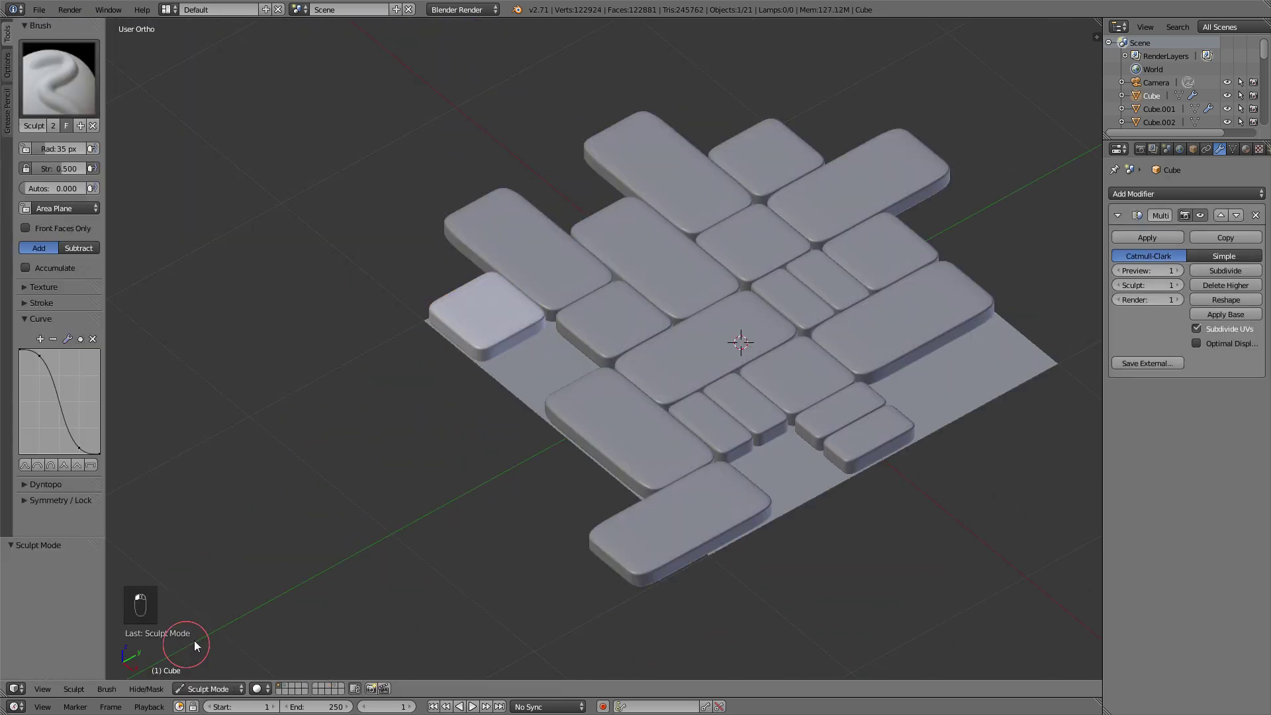
- Set up the Scrape brush on the corner block: sharp falloff curve, full strength and a small radius
{"action": "left_click_drag", "start_coordinate": [452, 345], "coordinate": [78, 83]}
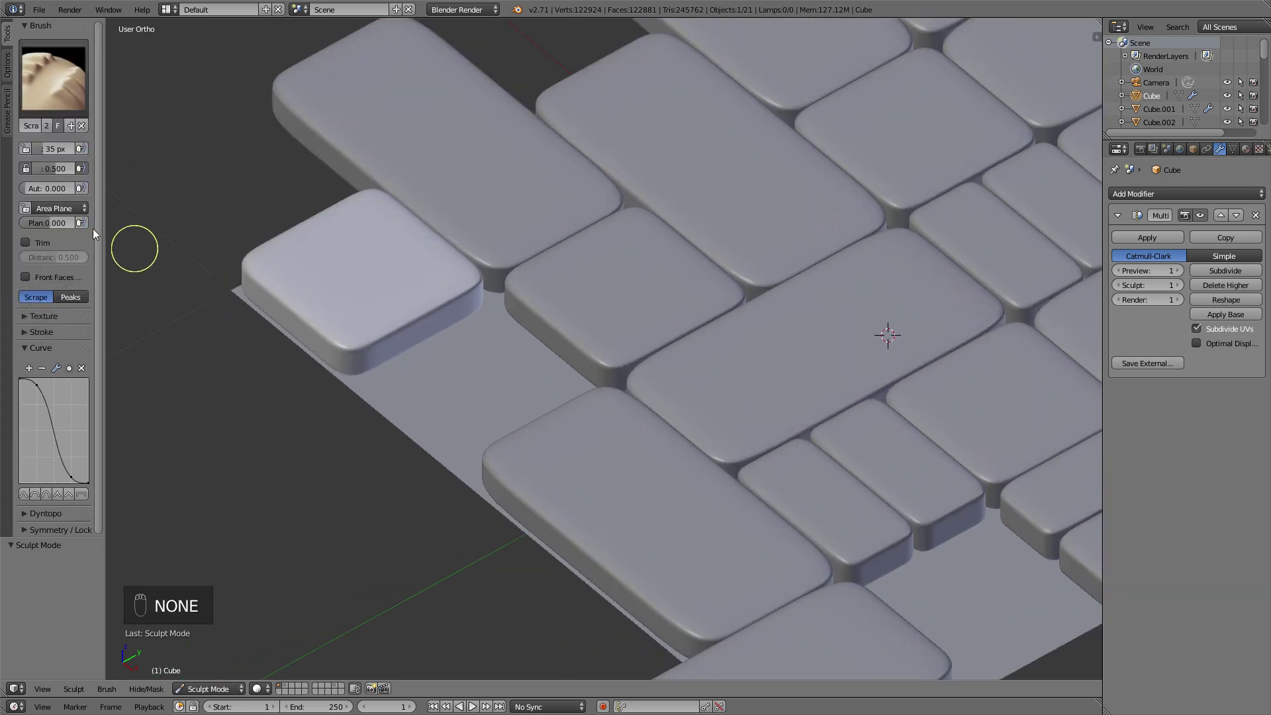
{"action": "left_click_drag", "start_coordinate": [33, 210], "coordinate": [357, 298]}
{"action": "key", "text": "shift+f"}
{"action": "left_click_drag", "start_coordinate": [296, 310], "coordinate": [172, 405]}
{"action": "key", "text": "shift+f"}
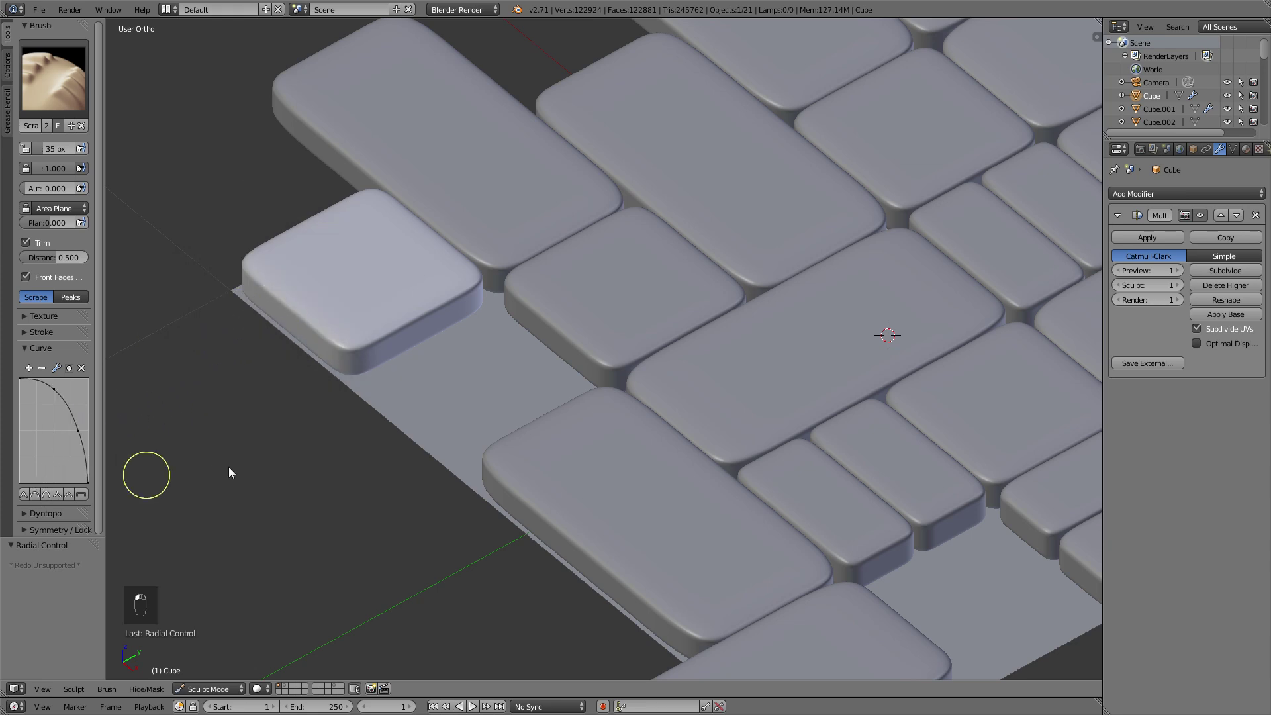
{"action": "key", "text": "f"}
{"action": "left_click", "coordinate": [88, 492]}
{"action": "key", "text": "f"}
{"action": "left_click", "coordinate": [103, 506]}
{"action": "right_click", "coordinate": [79, 499]}
{"action": "key", "text": "f"}
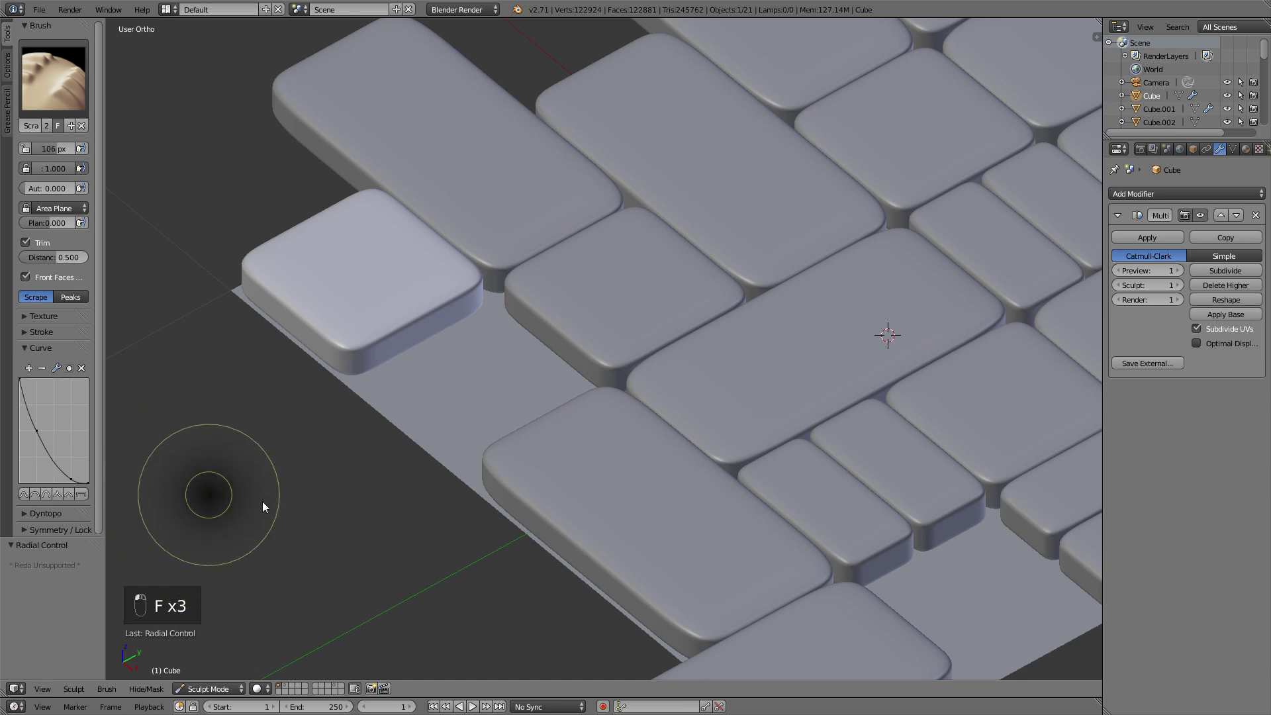
- Carve bevelled strokes along the corner stone's top edges from two viewing angles
{"action": "left_click_drag", "start_coordinate": [311, 340], "coordinate": [438, 377]}
{"action": "key", "text": "f"}
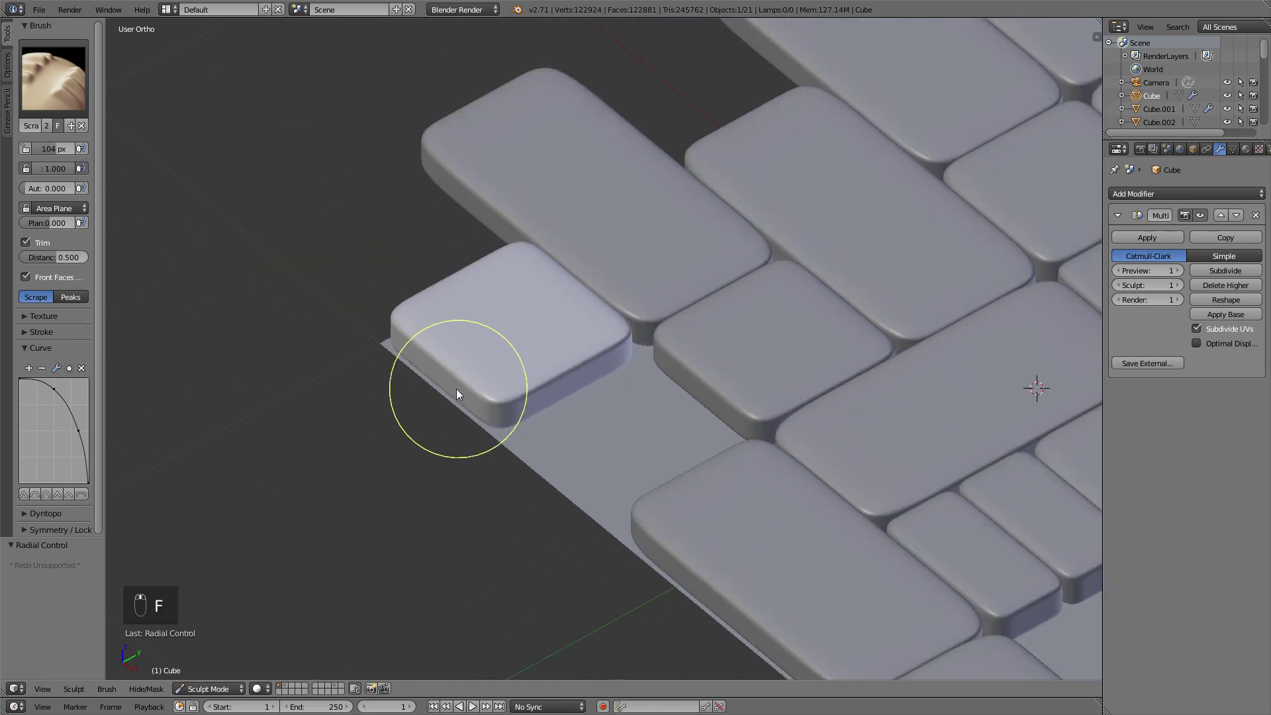
{"action": "key", "text": "f"}
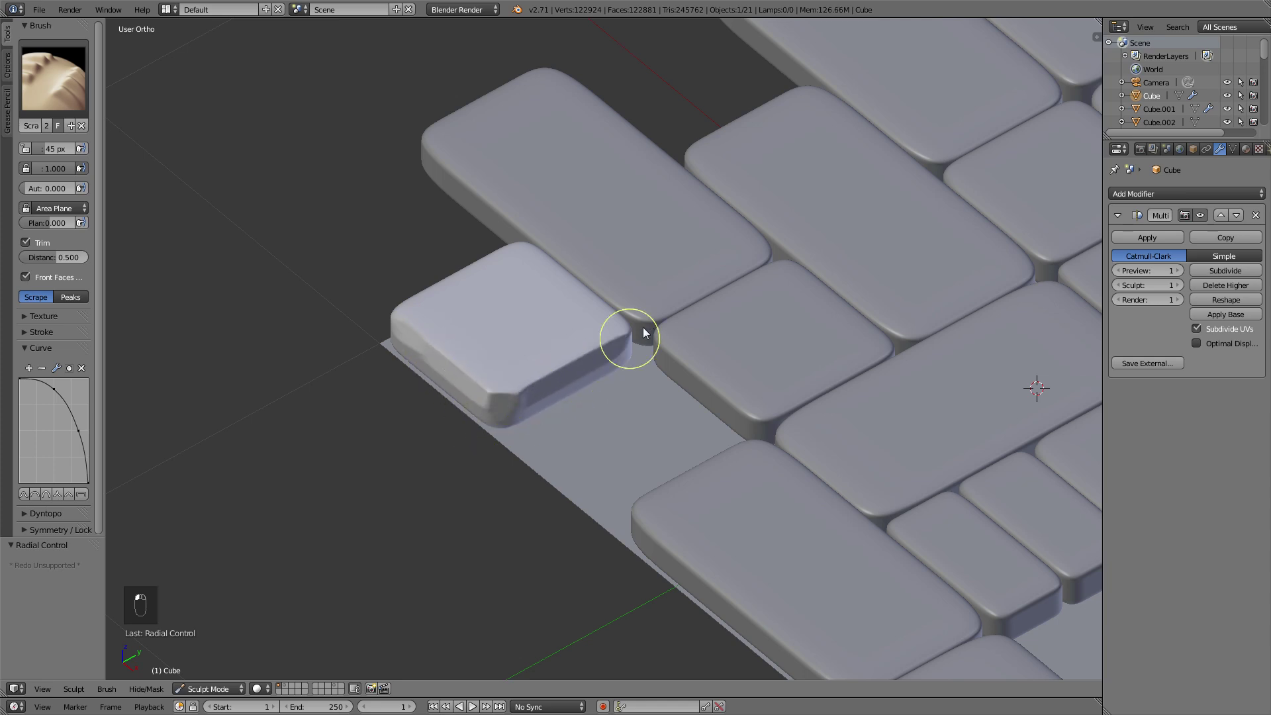
{"action": "left_click_drag", "start_coordinate": [612, 358], "coordinate": [519, 320]}
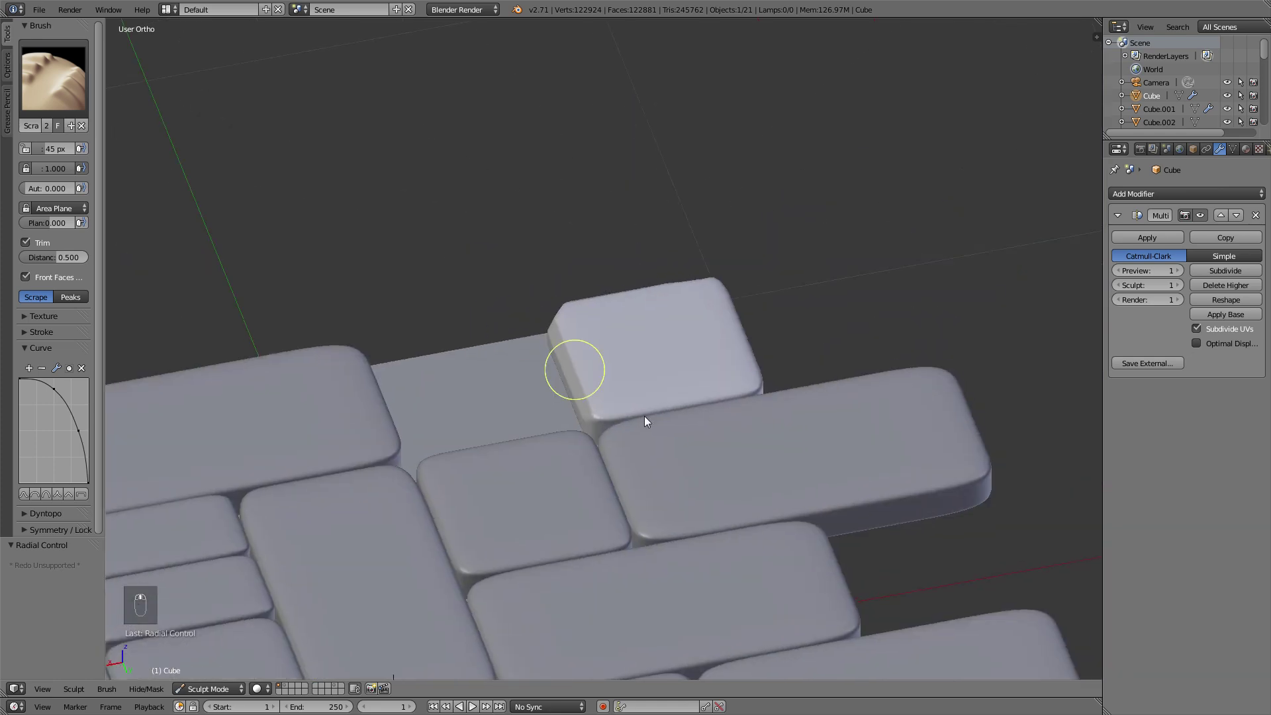
{"action": "left_click_drag", "start_coordinate": [608, 420], "coordinate": [710, 385]}
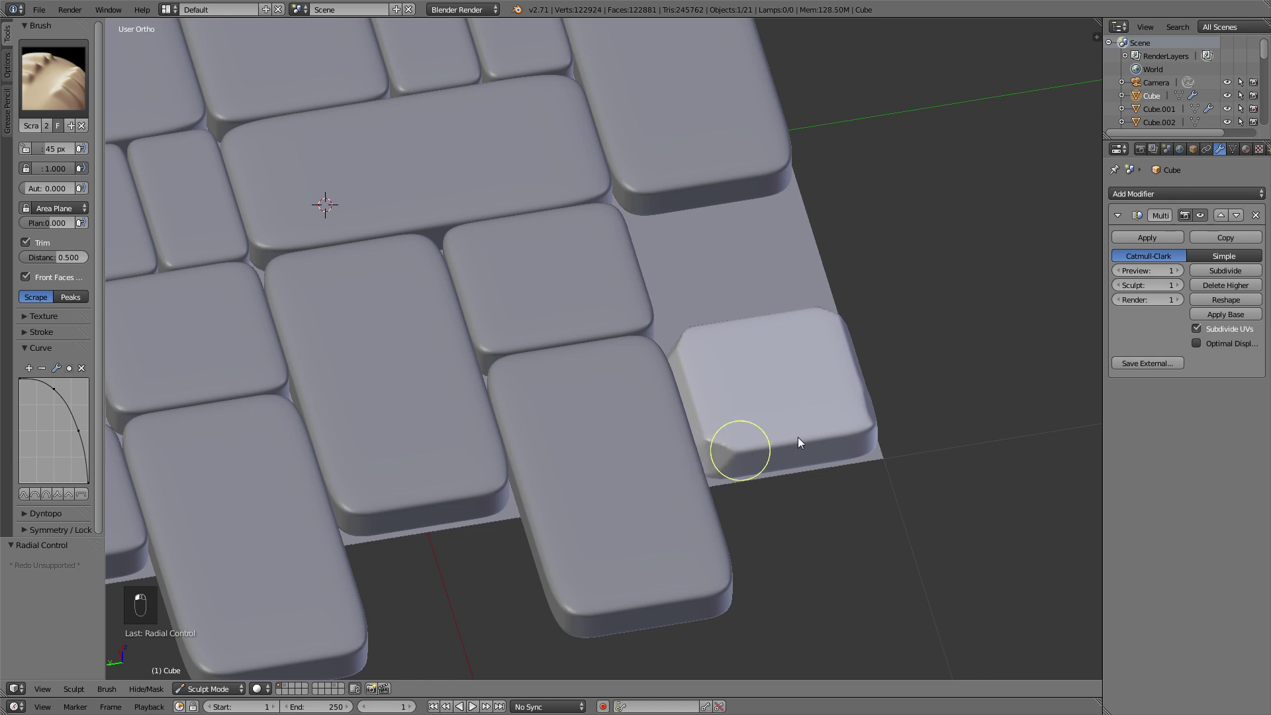
{"action": "left_click_drag", "start_coordinate": [829, 438], "coordinate": [847, 435]}
{"action": "left_click_drag", "start_coordinate": [841, 412], "coordinate": [640, 397]}
{"action": "left_click_drag", "start_coordinate": [754, 475], "coordinate": [768, 491]}
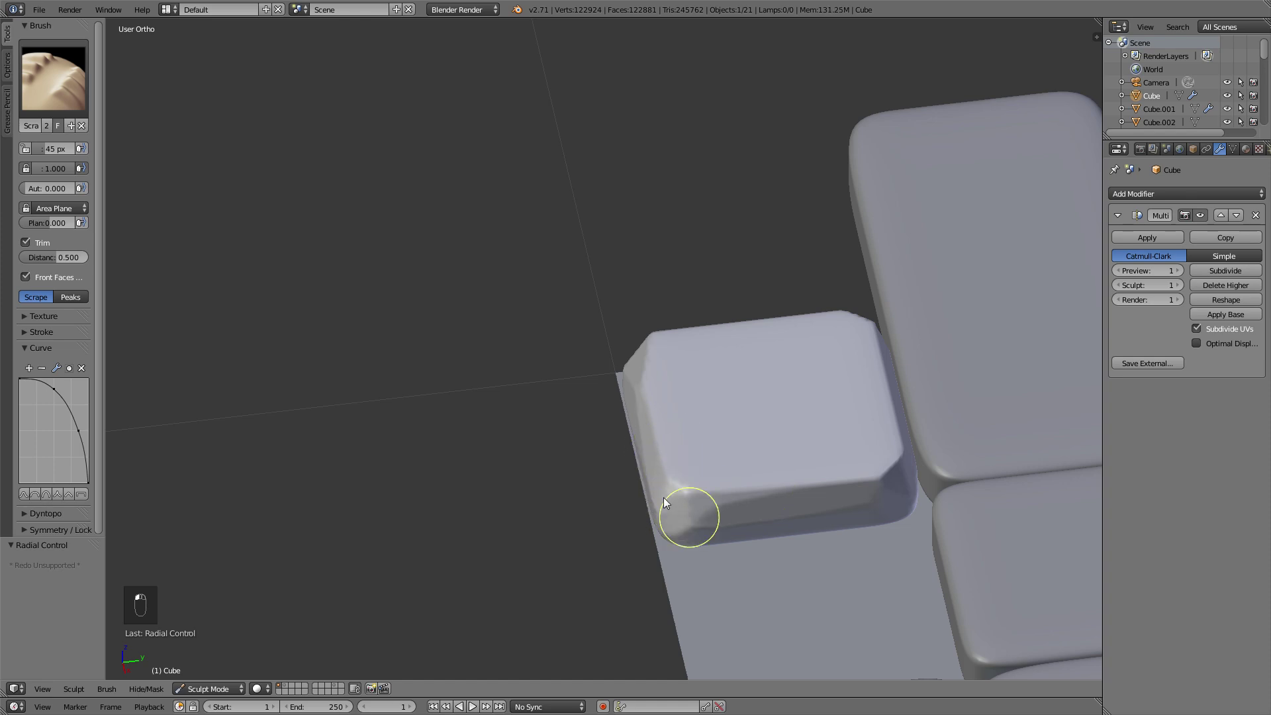
- Chip away the corner stone's front edge and bevel its lower edge
{"action": "left_click_drag", "start_coordinate": [773, 473], "coordinate": [828, 425]}
{"action": "left_click_drag", "start_coordinate": [828, 424], "coordinate": [533, 450]}
{"action": "left_click_drag", "start_coordinate": [532, 450], "coordinate": [766, 405]}
{"action": "middle_click", "coordinate": [766, 405]}
{"action": "left_click_drag", "start_coordinate": [653, 413], "coordinate": [669, 433]}
{"action": "left_click_drag", "start_coordinate": [712, 469], "coordinate": [675, 482]}
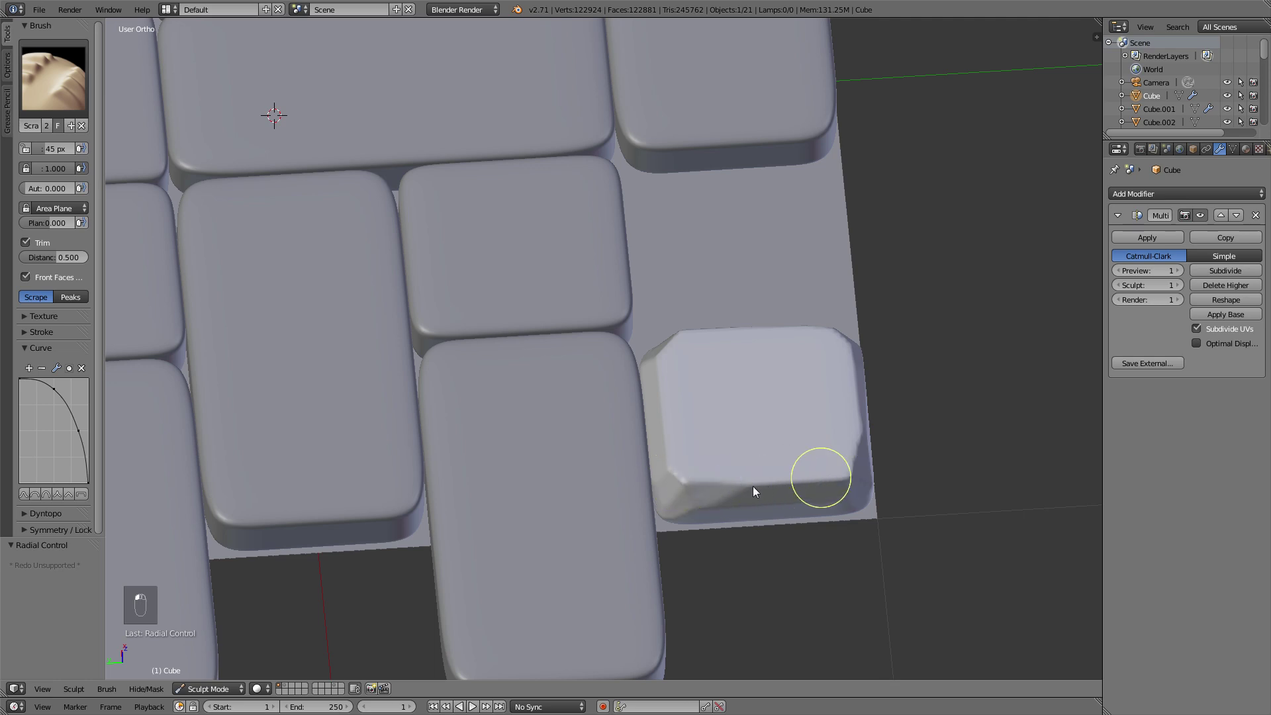
{"action": "left_click_drag", "start_coordinate": [819, 526], "coordinate": [842, 425]}
{"action": "left_click_drag", "start_coordinate": [842, 425], "coordinate": [686, 426]}
{"action": "left_click_drag", "start_coordinate": [630, 403], "coordinate": [44, 91]}
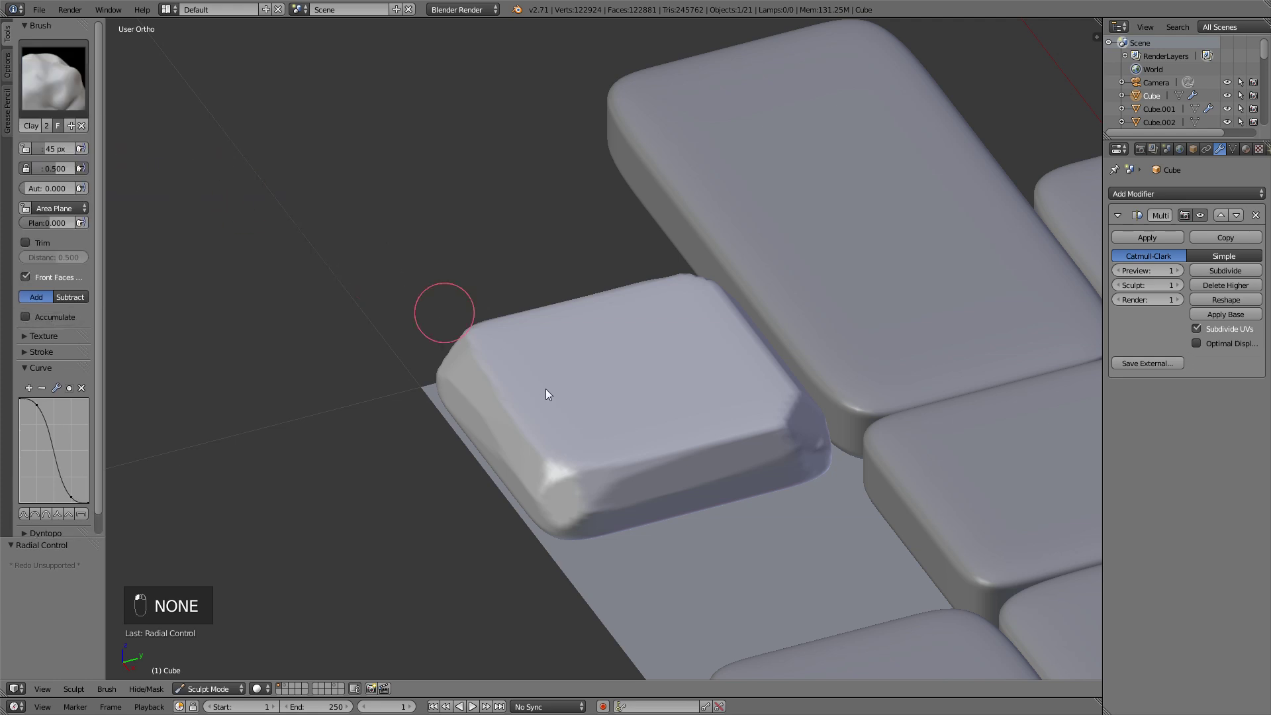
- Retune brush radius and strength while moving the view onto the next smooth blocks
{"action": "key", "text": "f"}
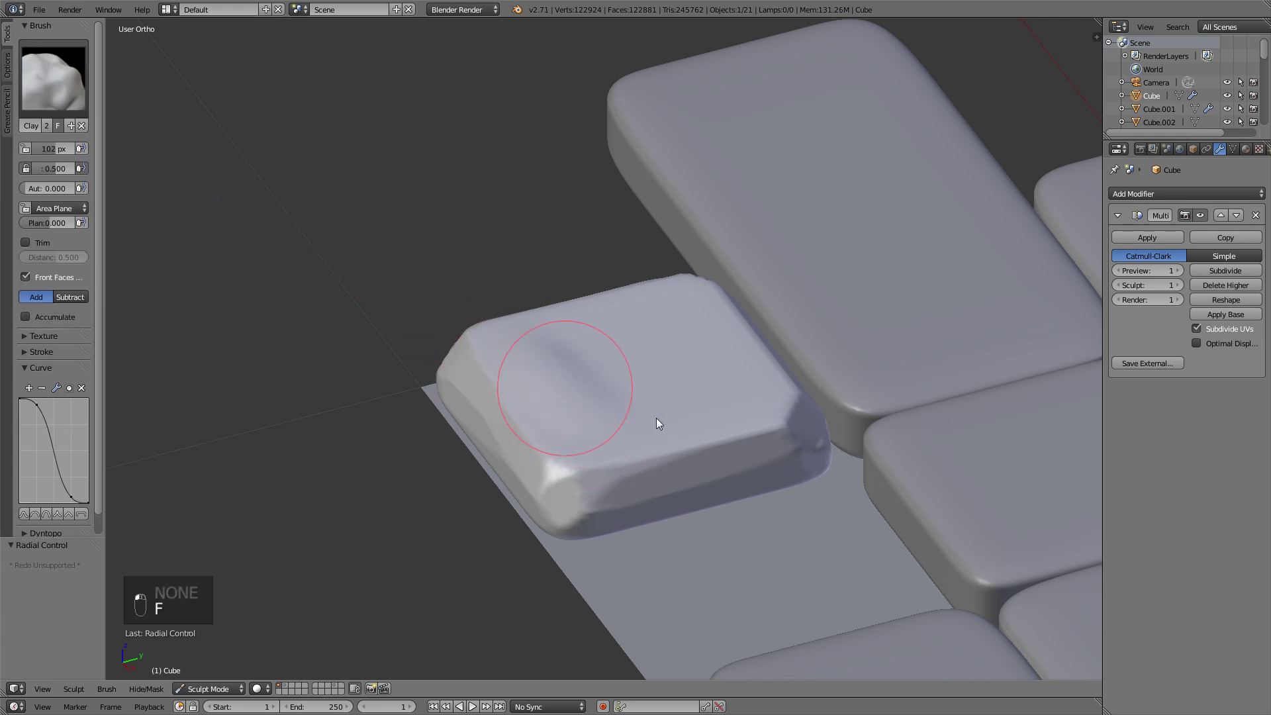
{"action": "key", "text": "shift+f"}
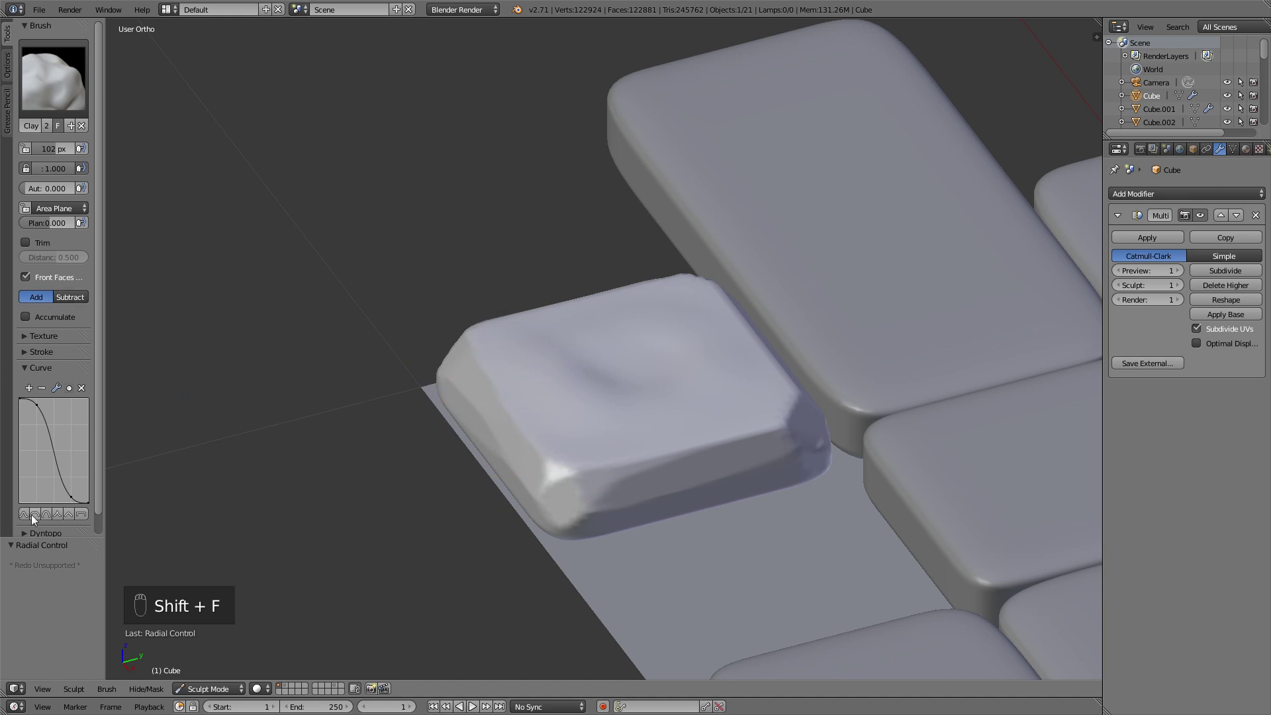
{"action": "key", "text": "ctrl+z"}
{"action": "key", "text": "f"}
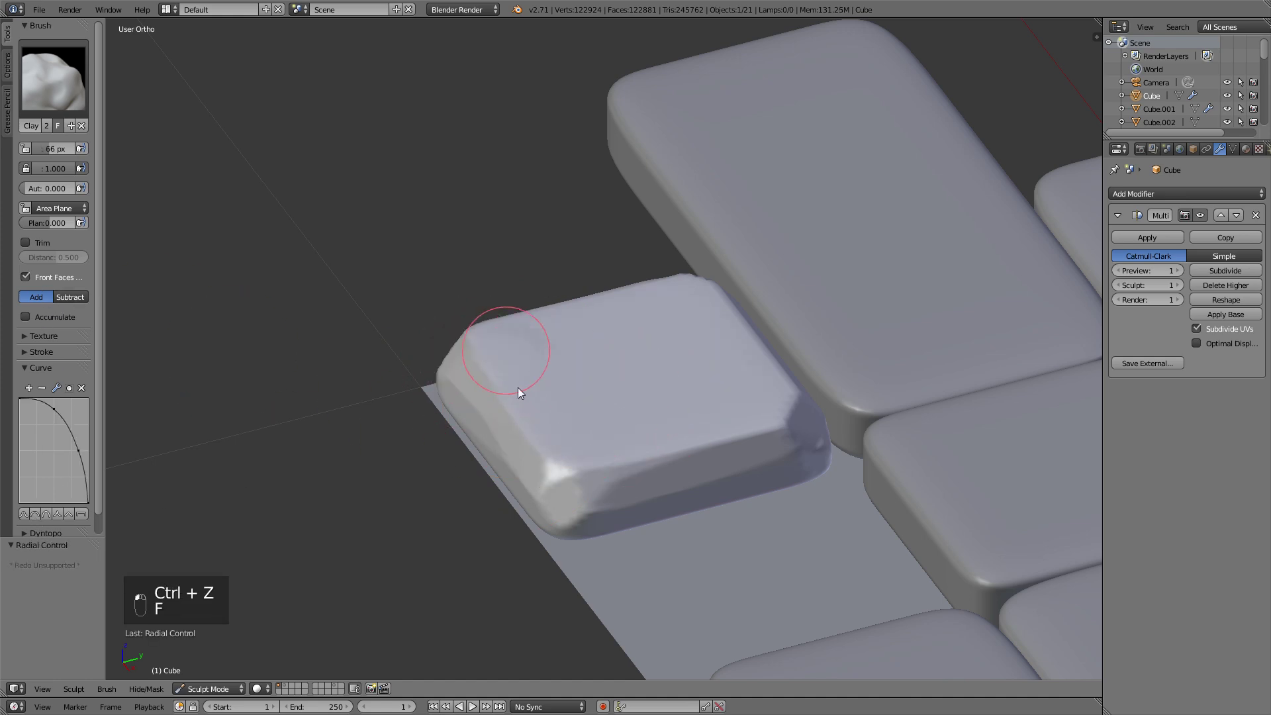
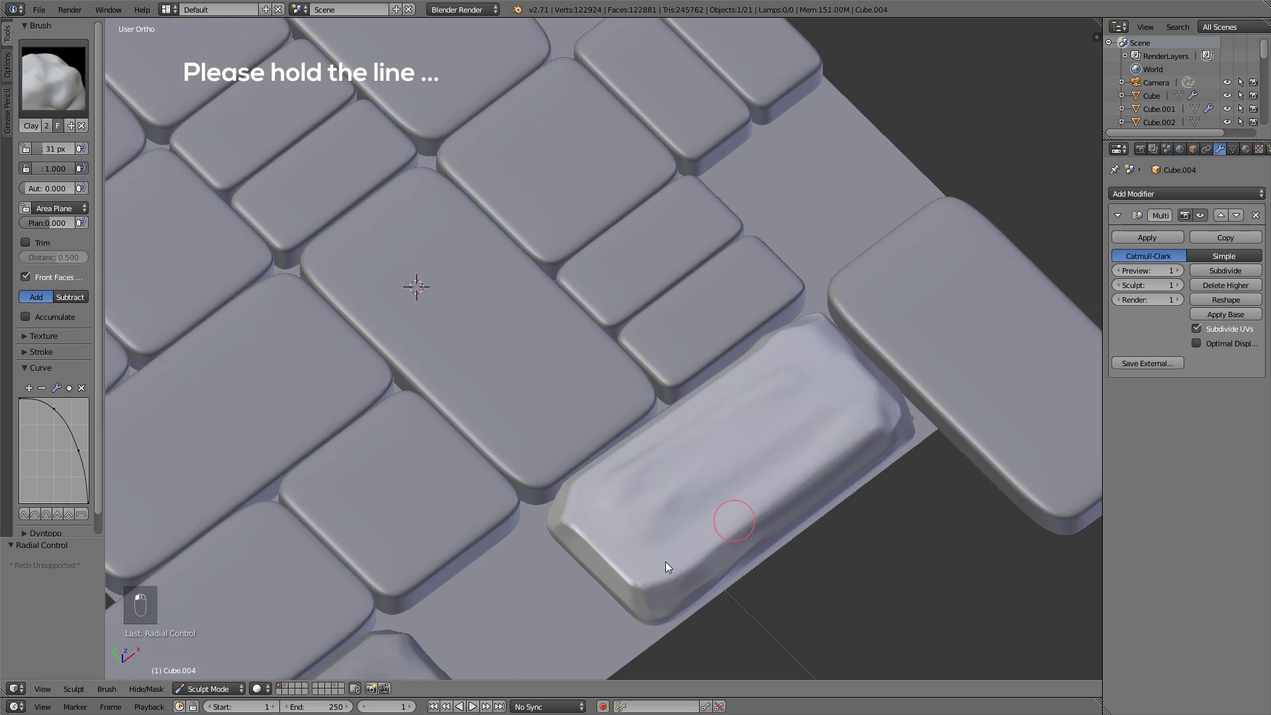
{"action": "middle_click", "coordinate": [826, 432]}
{"action": "key", "text": "f"}
{"action": "key", "text": "f"}
{"action": "key", "text": "f"}
{"action": "middle_click", "coordinate": [857, 454]}
{"action": "key", "text": "f"}
{"action": "key", "text": "shift+f"}
{"action": "middle_click", "coordinate": [832, 483]}
{"action": "middle_click", "coordinate": [606, 366]}
{"action": "middle_click", "coordinate": [226, 693]}
{"action": "middle_click", "coordinate": [266, 652]}
- Roughen several blocks' surfaces into lumpy weathered stone with Clay strokes
{"action": "key", "text": "a"}
{"action": "middle_click", "coordinate": [592, 380]}
{"action": "middle_click", "coordinate": [809, 404]}
{"action": "left_click_drag", "start_coordinate": [872, 311], "coordinate": [963, 298]}
{"action": "middle_click", "coordinate": [962, 299]}
{"action": "left_click", "coordinate": [804, 337]}
{"action": "key", "text": "f"}
{"action": "left_click_drag", "start_coordinate": [745, 352], "coordinate": [856, 299]}
{"action": "middle_click", "coordinate": [856, 347]}
{"action": "key", "text": "f"}
{"action": "left_click", "coordinate": [727, 355]}
{"action": "left_click", "coordinate": [895, 344]}
{"action": "left_click_drag", "start_coordinate": [716, 284], "coordinate": [206, 680]}
{"action": "left_click", "coordinate": [206, 678]}
- Scrape chipped edges into a stone block with a resized brush
{"action": "key", "text": "a"}
{"action": "key", "text": "f"}
{"action": "key", "text": "f"}
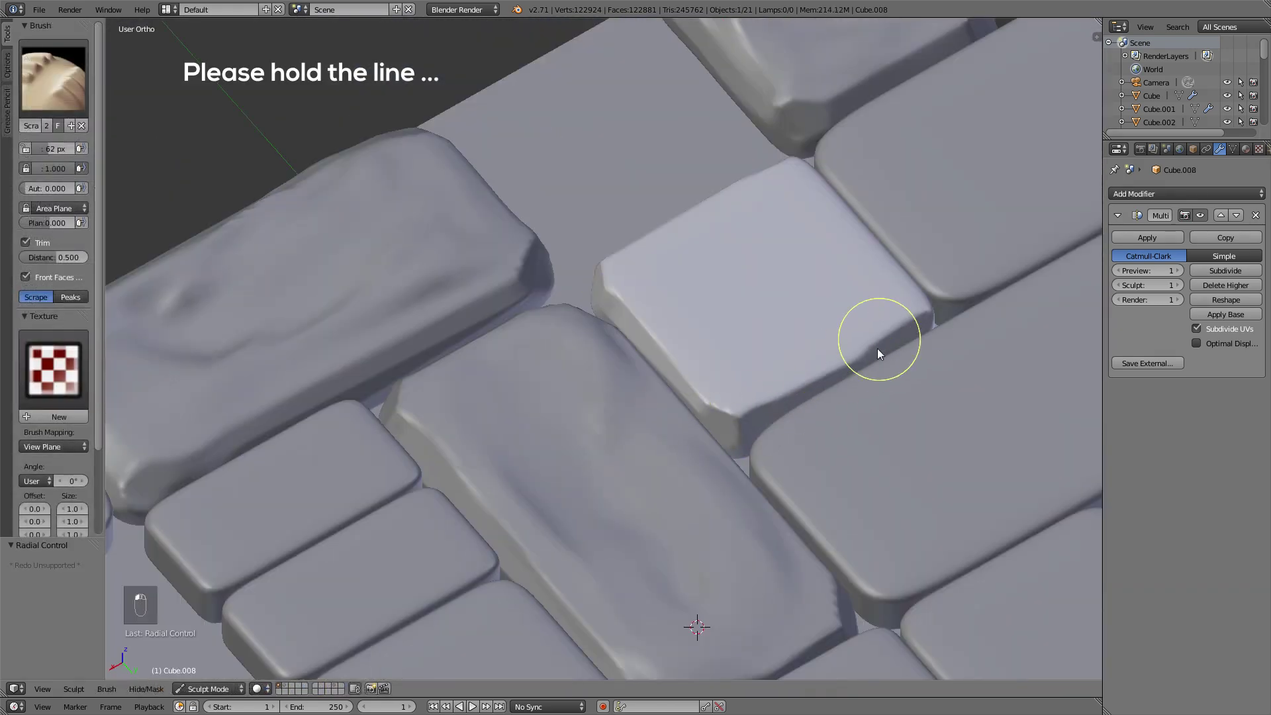
{"action": "left_click_drag", "start_coordinate": [788, 335], "coordinate": [37, 86]}
{"action": "left_click_drag", "start_coordinate": [638, 332], "coordinate": [681, 291]}
{"action": "middle_click", "coordinate": [681, 292]}
- Undo stray strokes, pick another block and resize the brush for it
{"action": "key", "text": "ctrl+z"}
{"action": "left_click", "coordinate": [272, 687]}
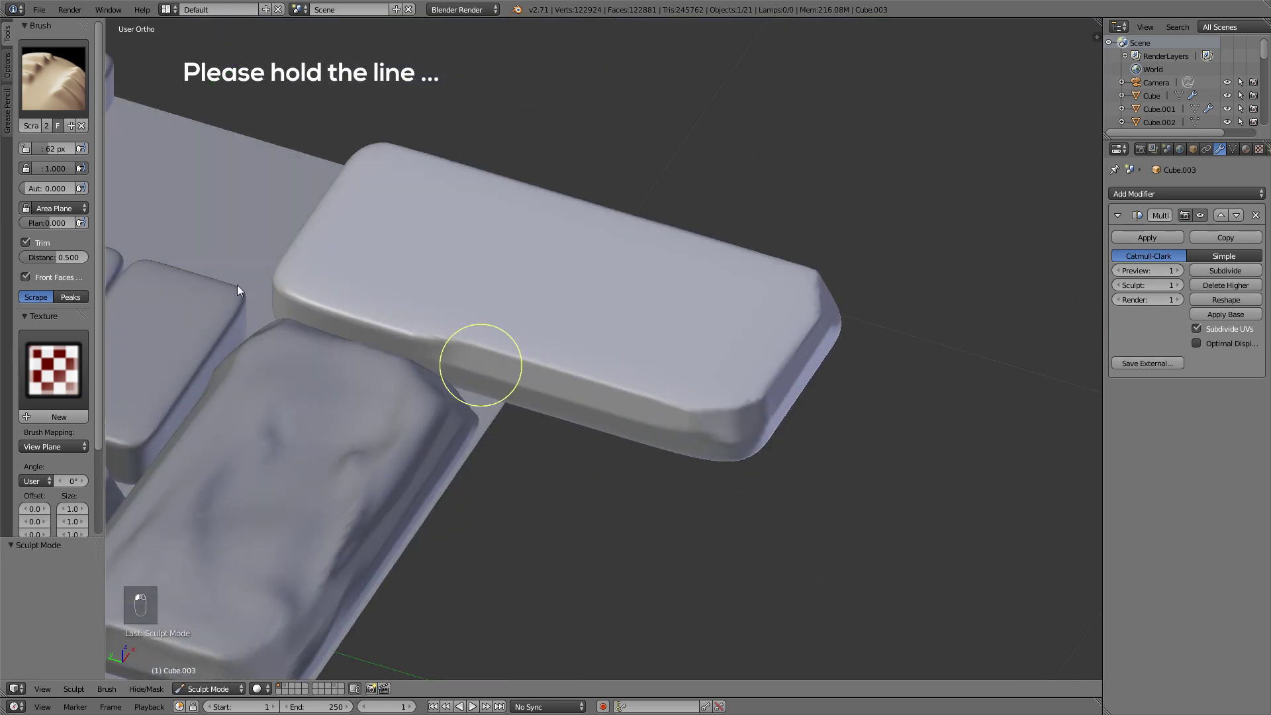
{"action": "key", "text": "ctrl+z"}
{"action": "key", "text": "ctrl+z"}
{"action": "key", "text": "f"}
{"action": "key", "text": "ctrl+z"}
{"action": "key", "text": "f"}
{"action": "key", "text": "ctrl+z"}
{"action": "key", "text": "f"}
{"action": "key", "text": "f"}
{"action": "left_click", "coordinate": [358, 316]}
{"action": "key", "text": "f"}
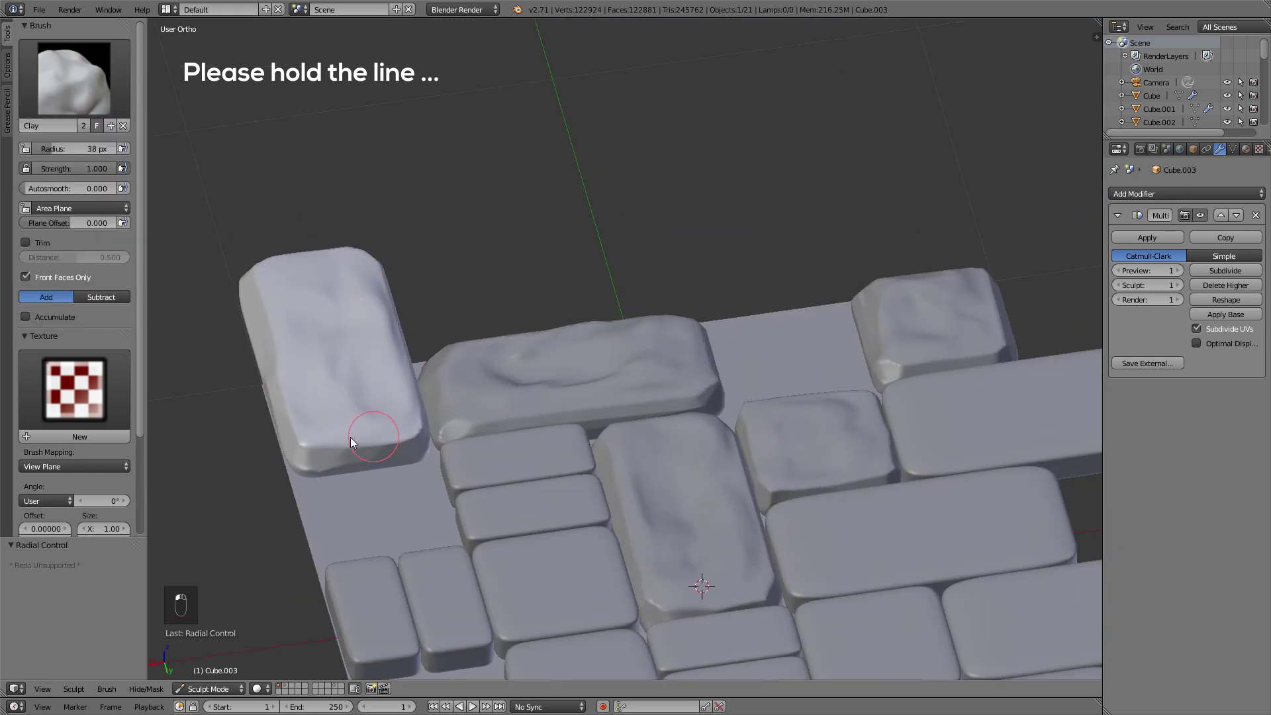
{"action": "key", "text": "f"}
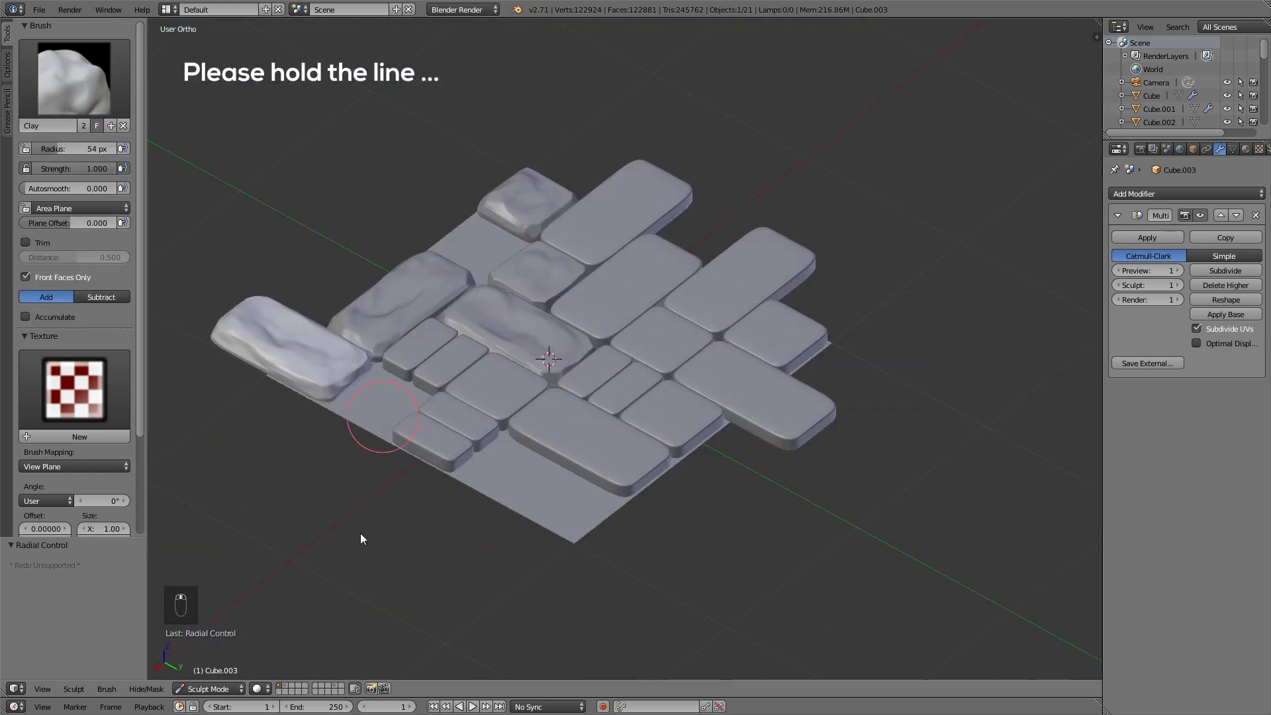
{"action": "key", "text": "f"}
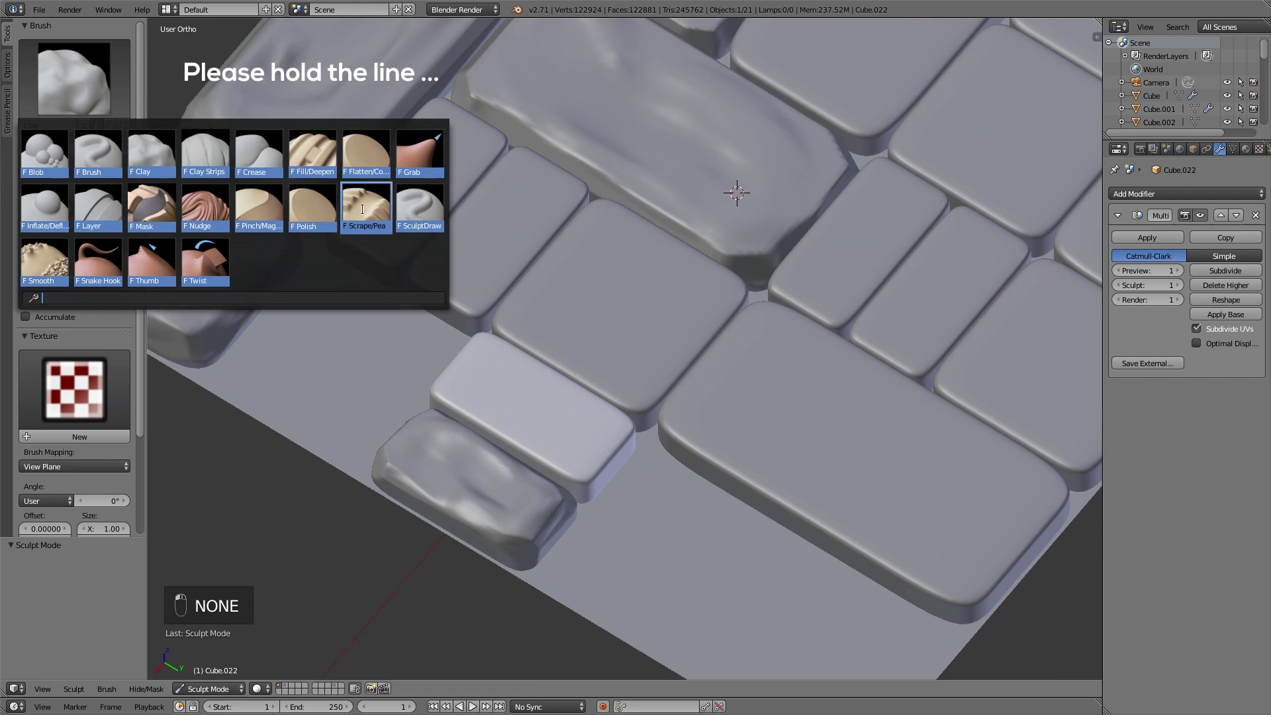
- Roughen another block's surface, switching between Clay and Scrape brushes with resized radius
{"action": "key", "text": "f"}
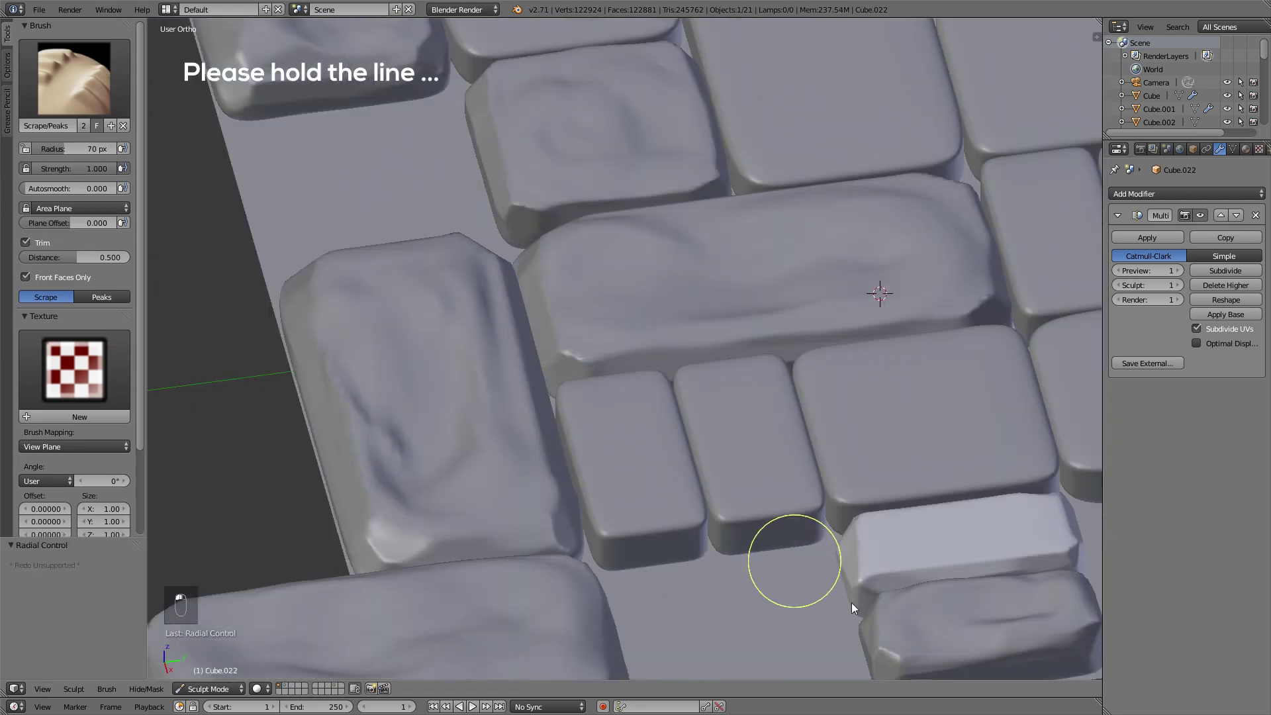
{"action": "key", "text": "f"}
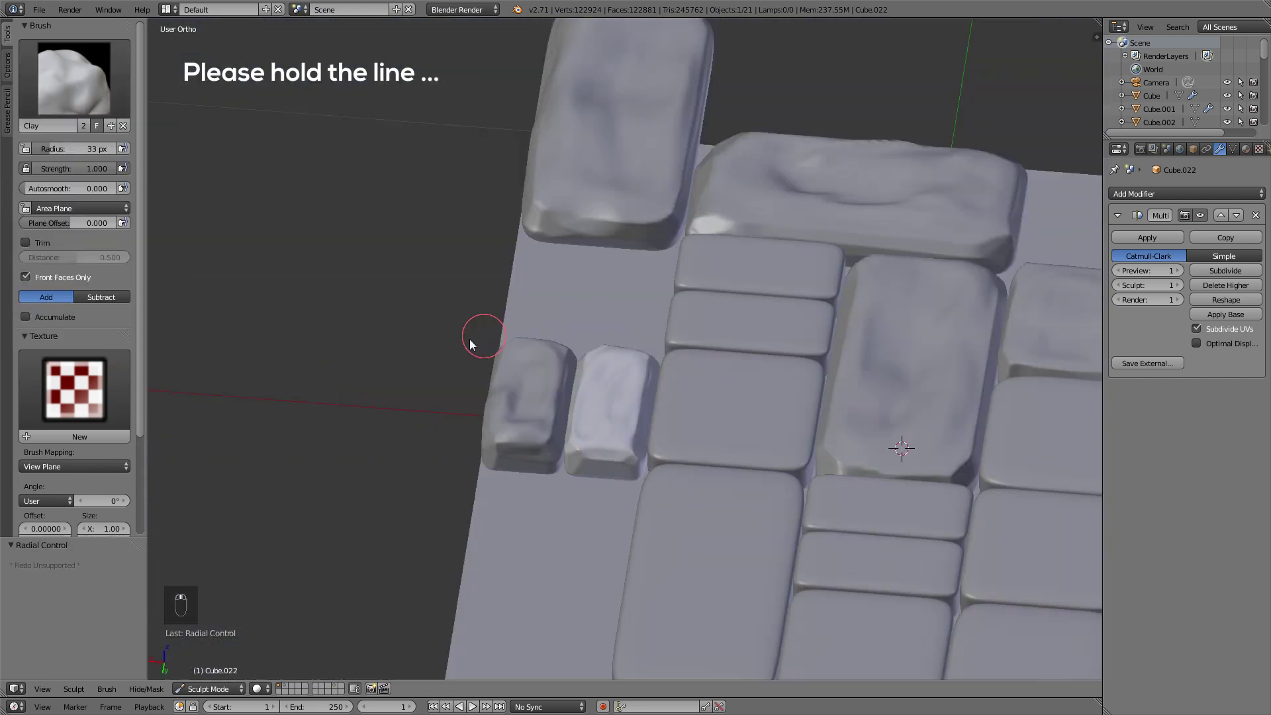
{"action": "key", "text": "f"}
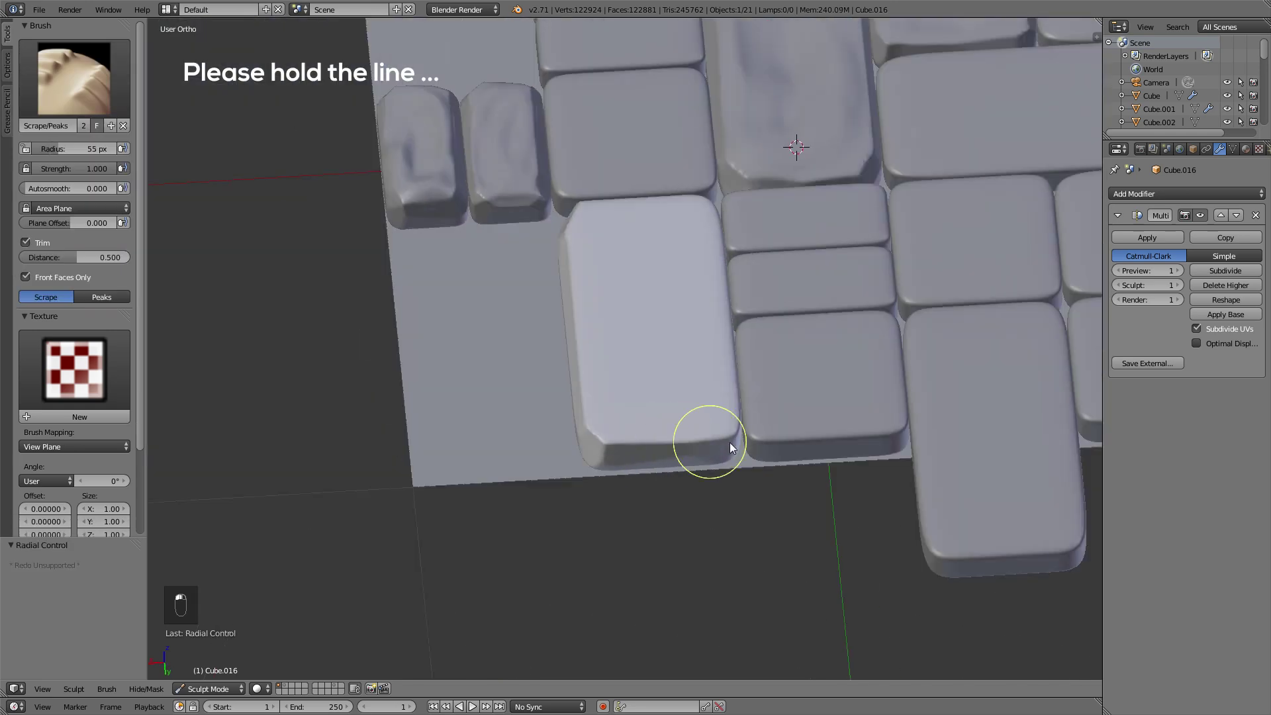
{"action": "left_click_drag", "start_coordinate": [970, 421], "coordinate": [660, 441]}
{"action": "middle_click", "coordinate": [618, 441]}
{"action": "key", "text": "f"}
{"action": "key", "text": "f"}
{"action": "left_click", "coordinate": [367, 612]}
{"action": "left_click", "coordinate": [211, 647]}
{"action": "key", "text": "f"}
{"action": "key", "text": "f"}
{"action": "key", "text": "f"}
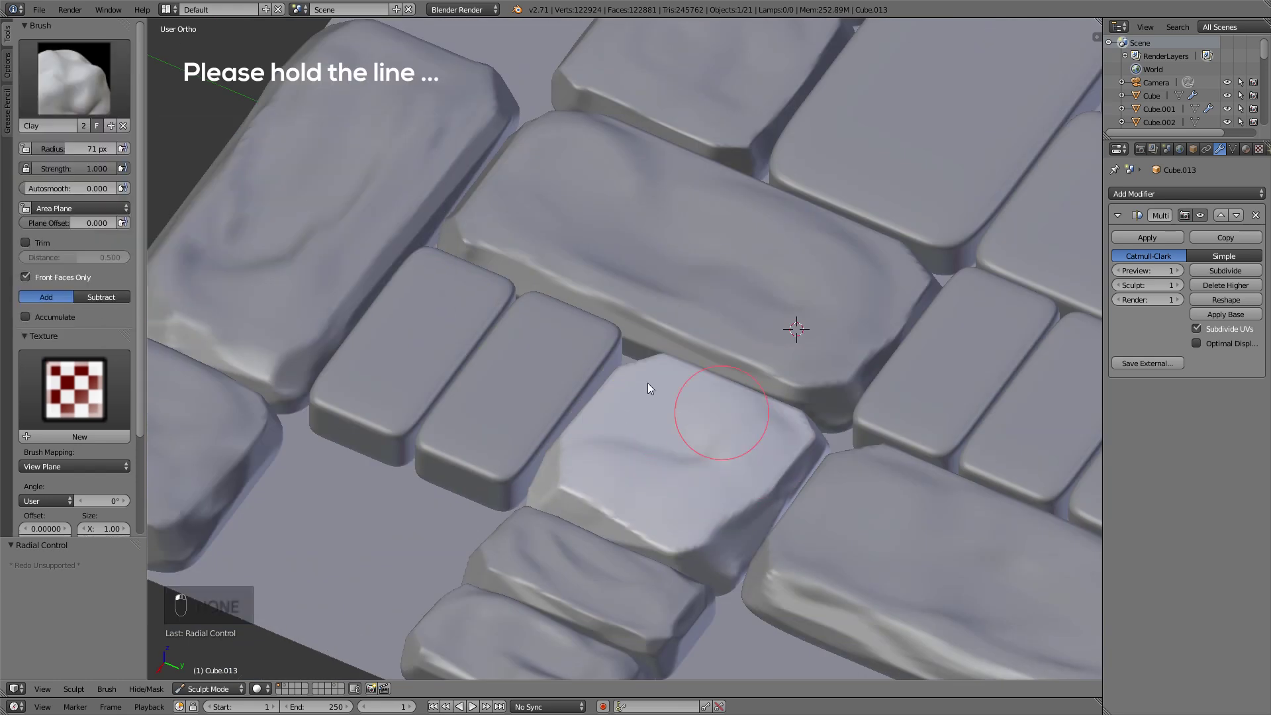
{"action": "key", "text": "f"}
{"action": "key", "text": "f"}
- Select the next smooth block and stroke a weathered stone surface over it
{"action": "middle_click", "coordinate": [926, 359]}
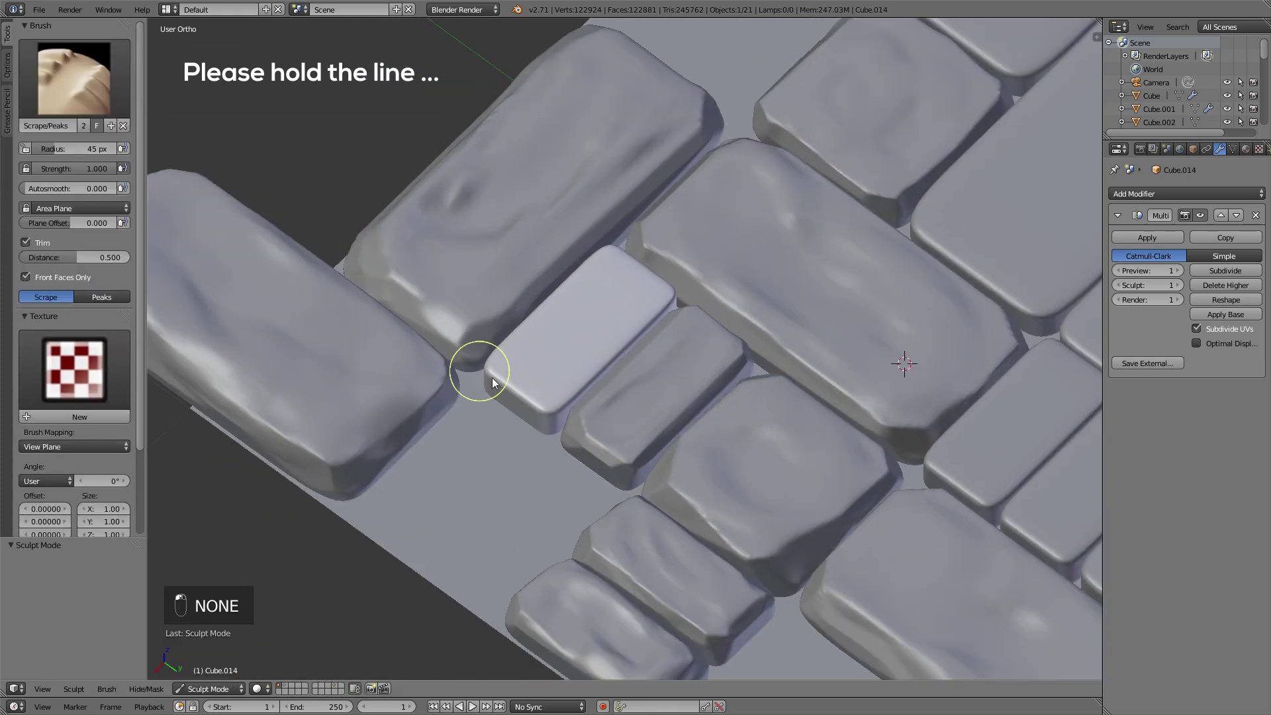
{"action": "middle_click", "coordinate": [907, 374]}
{"action": "left_click", "coordinate": [680, 306]}
{"action": "middle_click", "coordinate": [784, 314]}
{"action": "left_click_drag", "start_coordinate": [228, 675], "coordinate": [674, 471]}
{"action": "key", "text": "a"}
{"action": "middle_click", "coordinate": [494, 431]}
{"action": "key", "text": "f"}
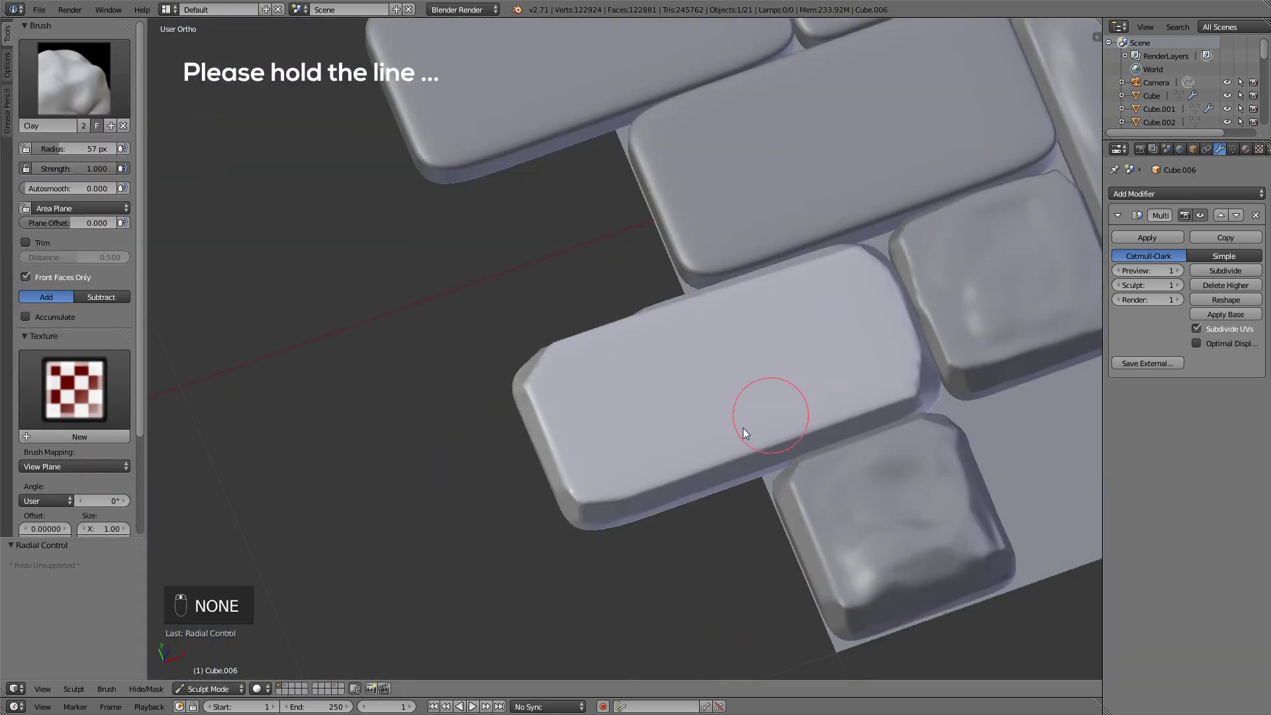
{"action": "key", "text": "f"}
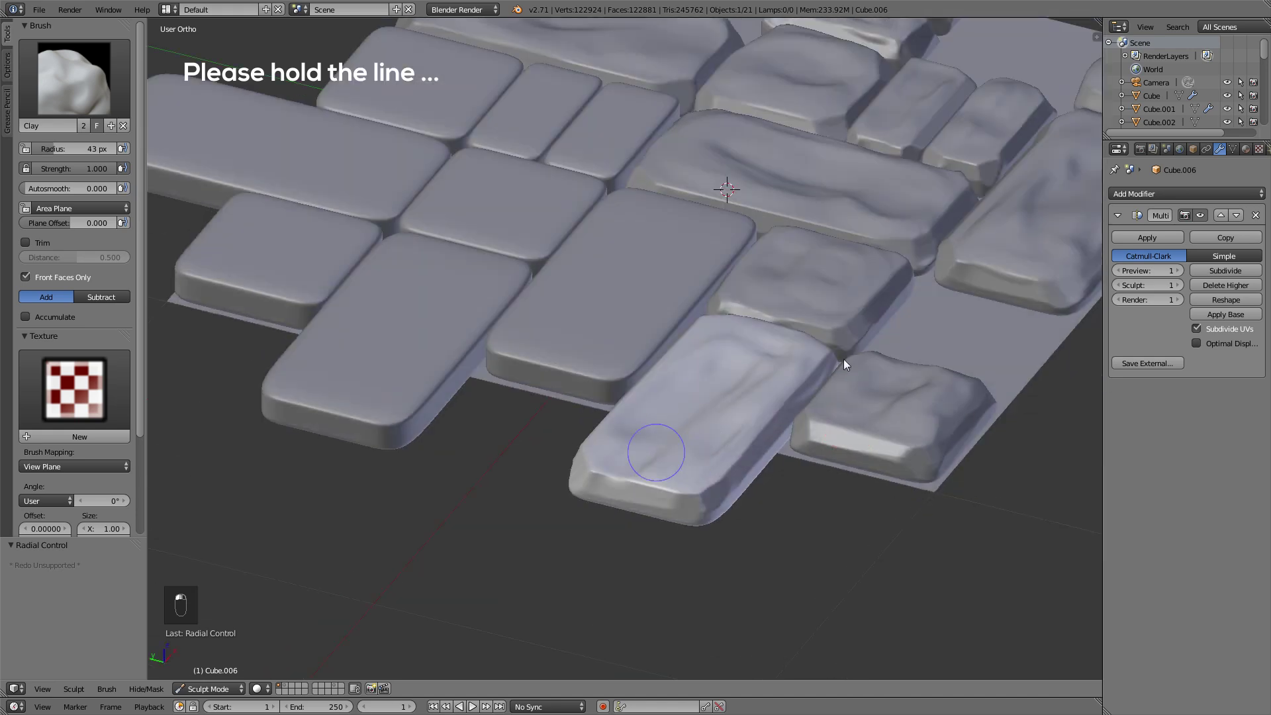
- Move to further blocks, swapping brushes and radius to chip their surfaces
{"action": "key", "text": "a"}
{"action": "left_click", "coordinate": [613, 422]}
{"action": "key", "text": "f"}
{"action": "middle_click", "coordinate": [1078, 348]}
{"action": "middle_click", "coordinate": [1004, 416]}
{"action": "key", "text": "f"}
{"action": "left_click", "coordinate": [688, 389]}
{"action": "left_click", "coordinate": [211, 648]}
{"action": "key", "text": "f"}
{"action": "middle_click", "coordinate": [794, 561]}
{"action": "middle_click", "coordinate": [763, 436]}
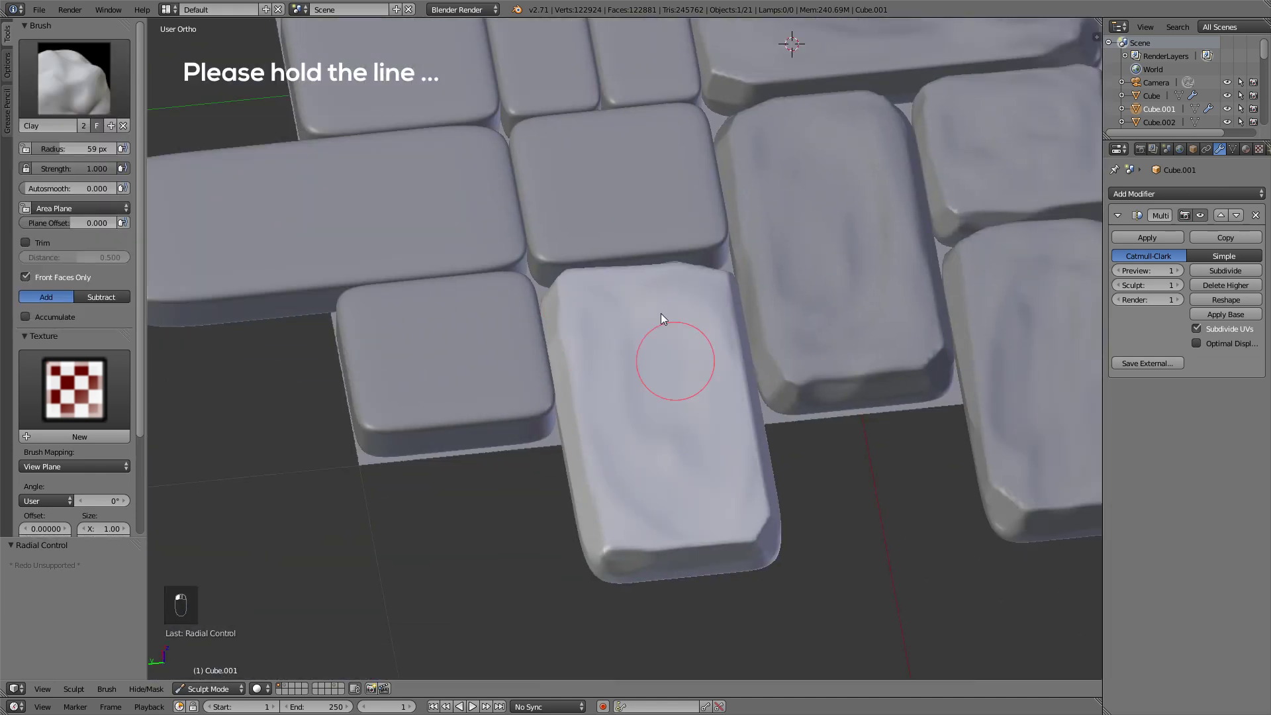
- Texture the last remaining blocks so the whole tile reads as carved stone
{"action": "key", "text": "f"}
{"action": "key", "text": "f"}
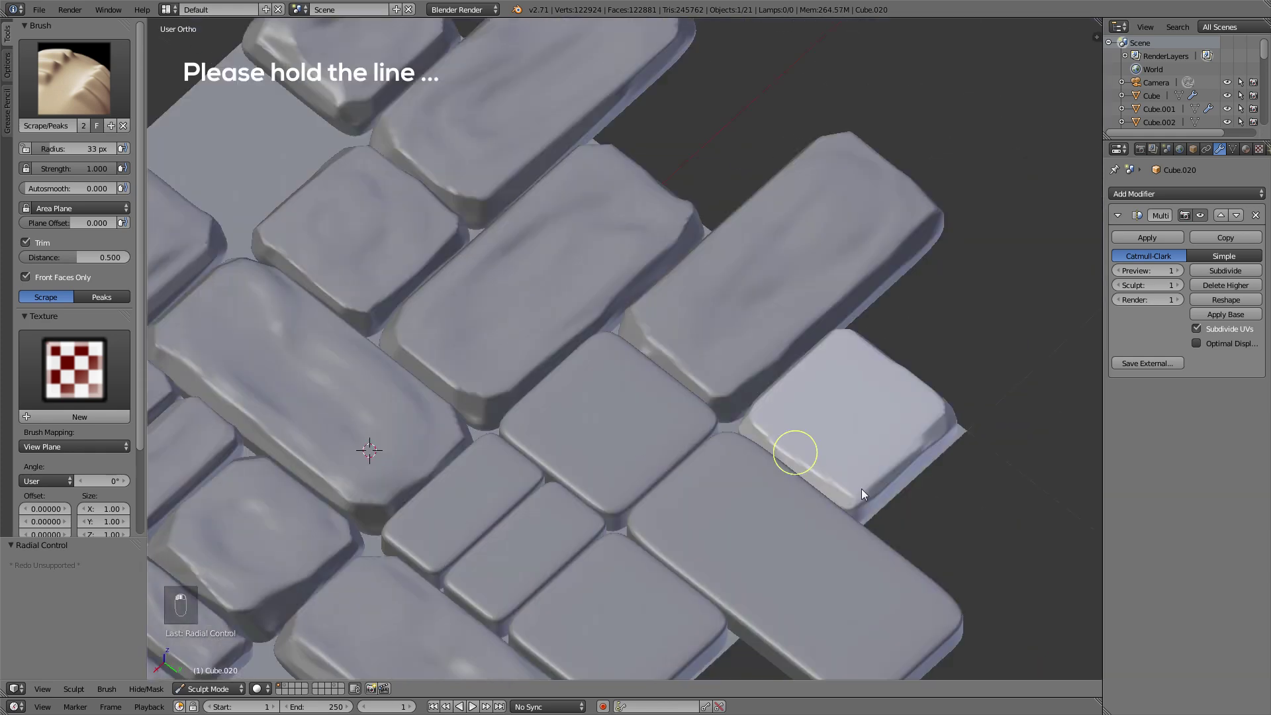
{"action": "key", "text": "f"}
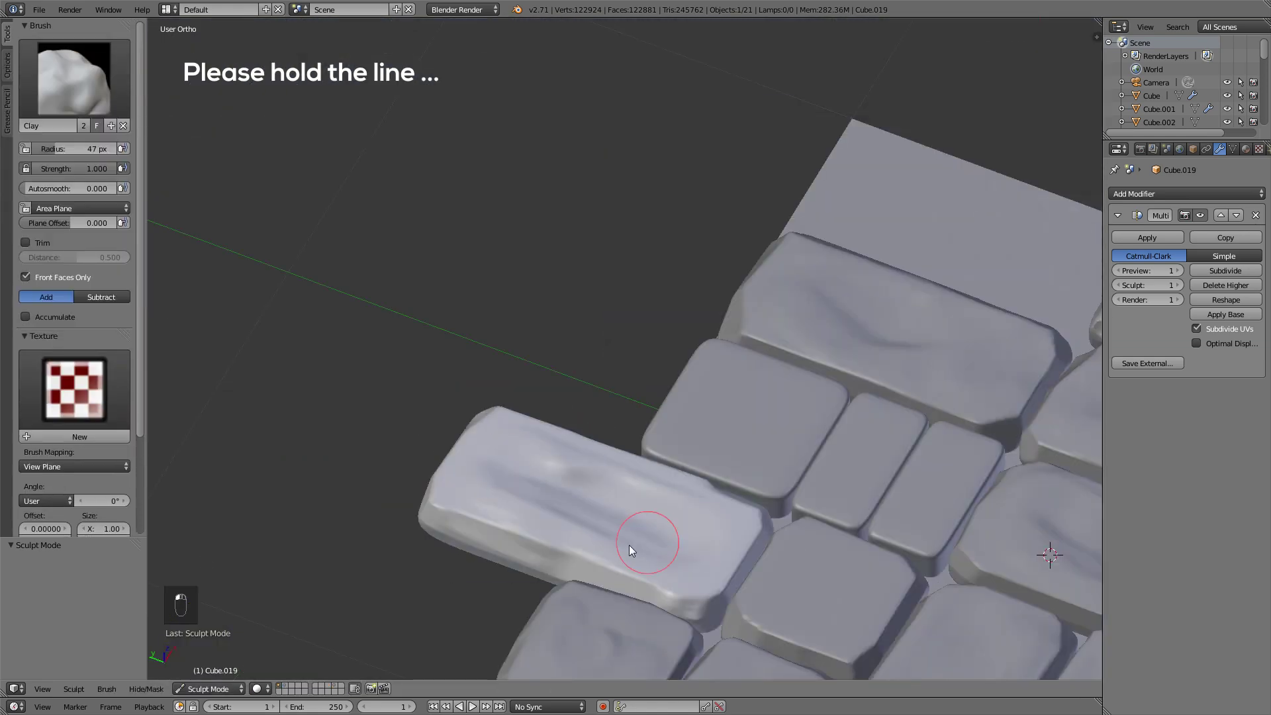
{"action": "key", "text": "f"}
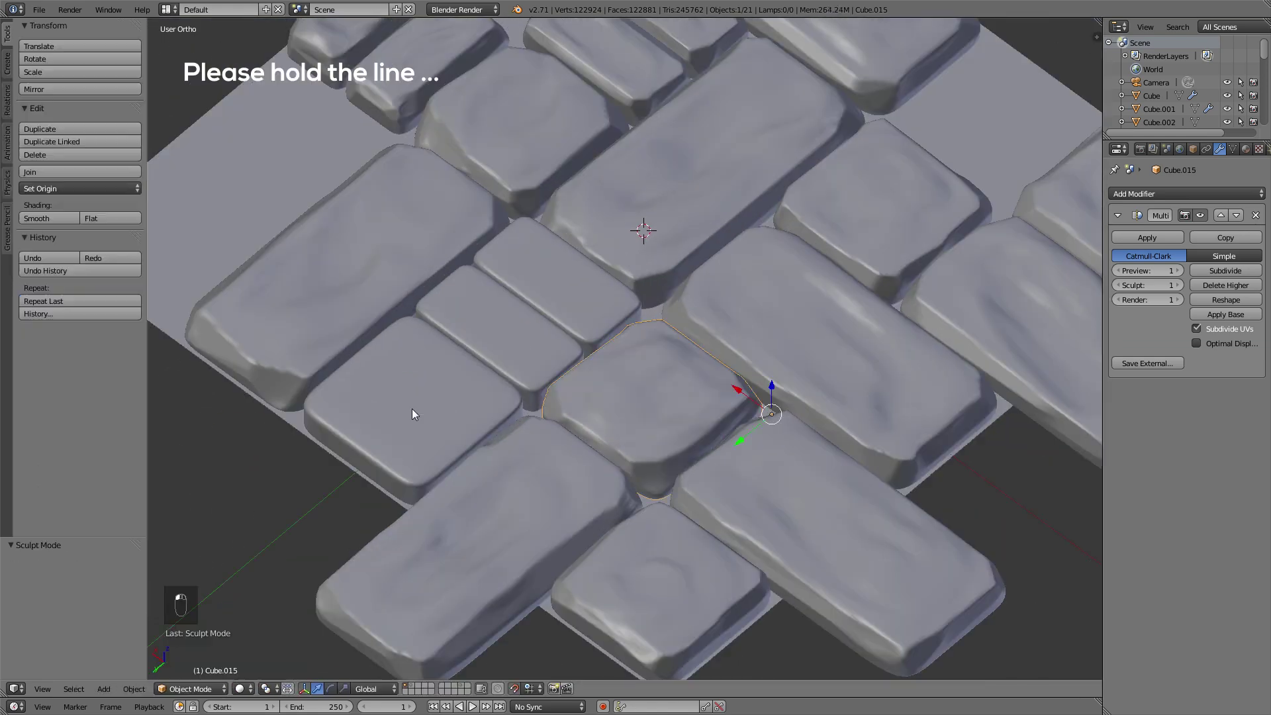
{"action": "key", "text": "f"}
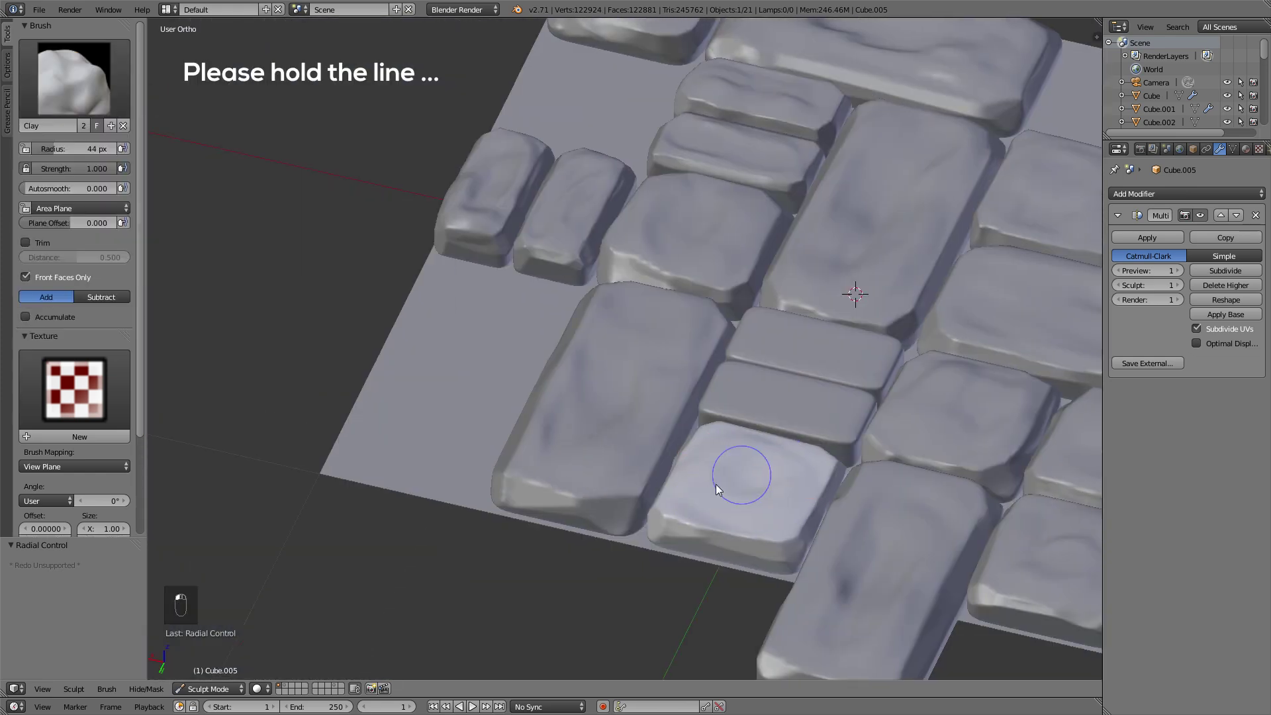
{"action": "left_click", "coordinate": [642, 423]}
{"action": "middle_click", "coordinate": [635, 430]}
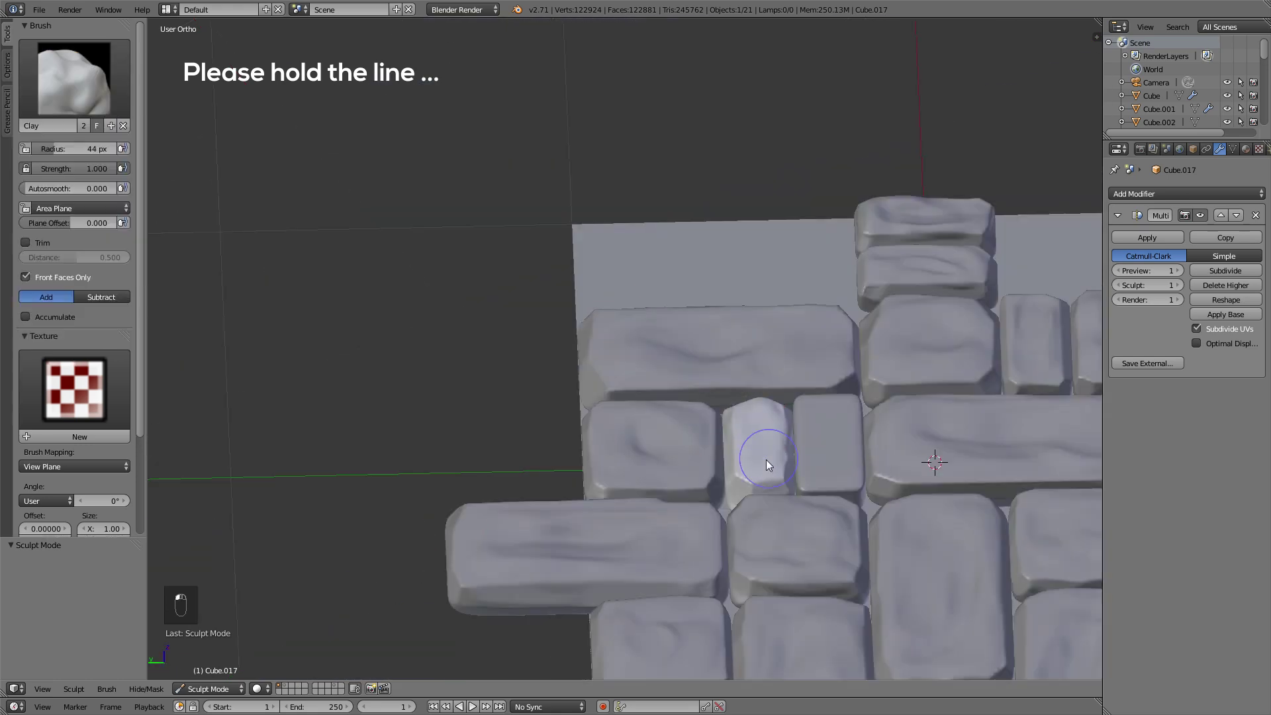
{"action": "right_click", "coordinate": [206, 692]}
- View the tile from above, box-select the plane and all blocks and join them with Ctrl+J
{"action": "left_click_drag", "start_coordinate": [789, 472], "coordinate": [623, 497]}
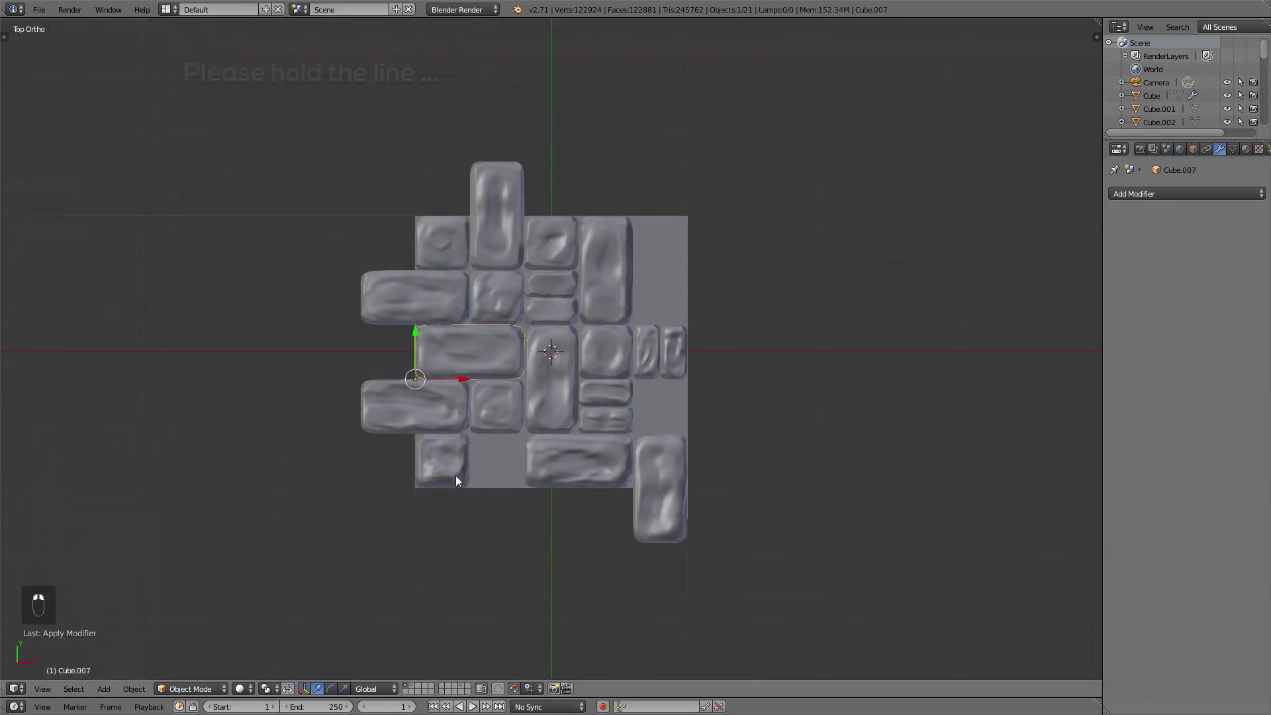
{"action": "left_click_drag", "start_coordinate": [978, 289], "coordinate": [1117, 252]}
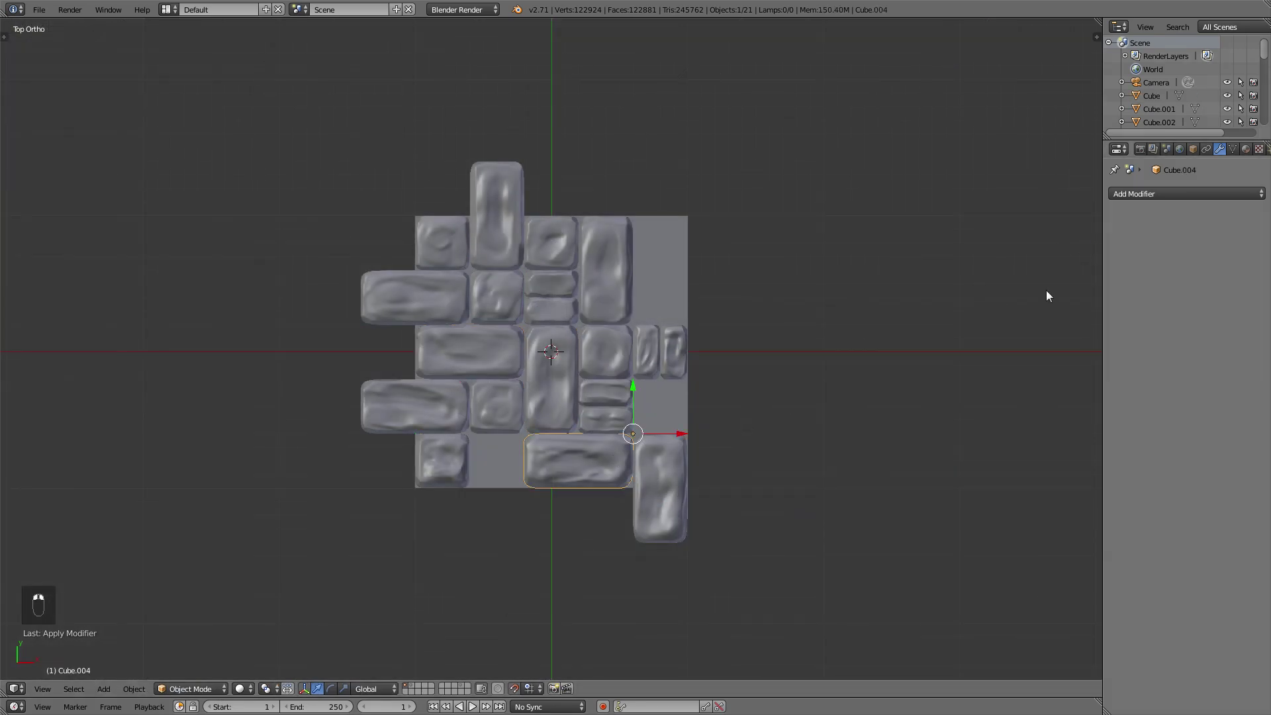
{"action": "key", "text": "b"}
{"action": "left_click_drag", "start_coordinate": [655, 289], "coordinate": [694, 317]}
{"action": "key", "text": "ctrl+j"}
- Duplicate the sculpted stone tile with Shift+D and offset the copies along X beside the original
{"action": "key", "text": "t"}
{"action": "left_click", "coordinate": [68, 217]}
{"action": "key", "text": "t"}
{"action": "key", "text": "alt+g"}
{"action": "middle_click", "coordinate": [663, 370]}
{"action": "key", "text": "shift+d"}
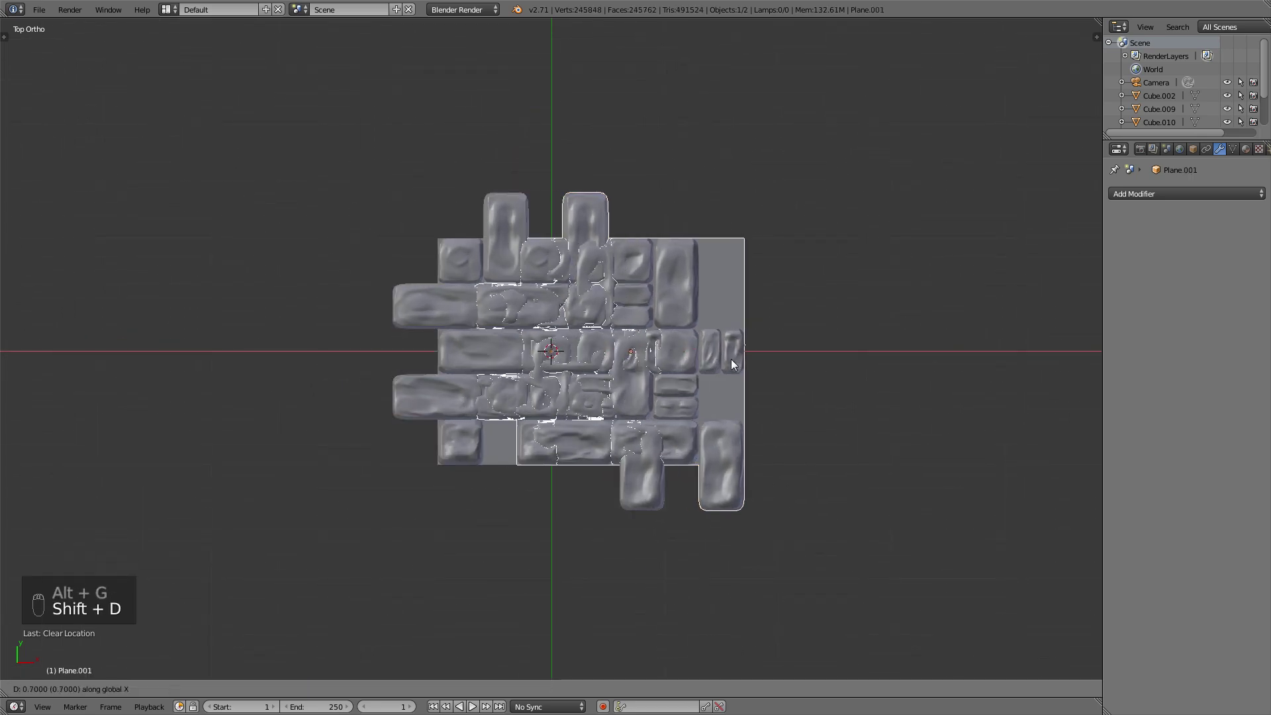
{"action": "key", "text": "shift+d"}
{"action": "key", "text": "g"}
{"action": "key", "text": "shift+d"}
{"action": "key", "text": "shift+d"}
{"action": "left_click_drag", "start_coordinate": [642, 181], "coordinate": [626, 182]}
{"action": "key", "text": "g"}
{"action": "left_click", "coordinate": [454, 178]}
- Duplicate the tile row along Y and extend it with more copies to fill the square block
{"action": "key", "text": "g"}
{"action": "key", "text": "shift+d"}
{"action": "left_click_drag", "start_coordinate": [458, 178], "coordinate": [464, 320]}
{"action": "key", "text": "g"}
{"action": "key", "text": "shift+d"}
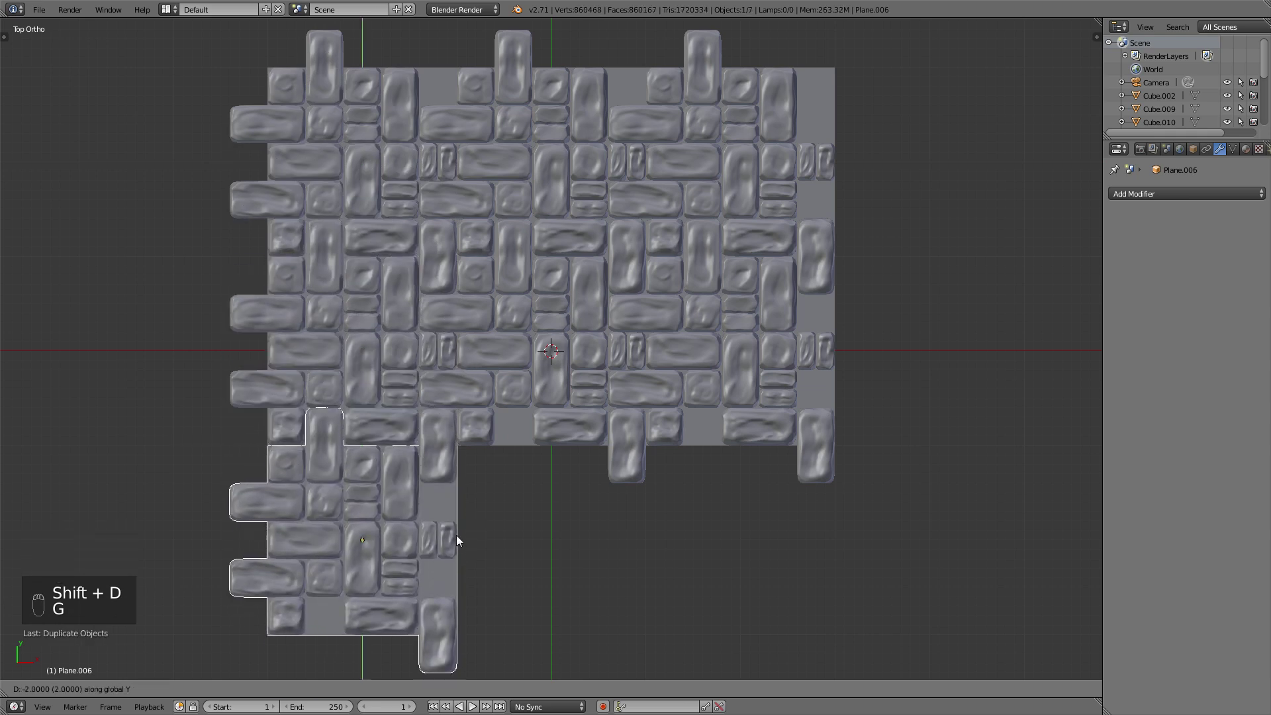
{"action": "key", "text": "g"}
{"action": "key", "text": "shift+d"}
{"action": "key", "text": "shift+d"}
{"action": "key", "text": "a"}
{"action": "key", "text": "b"}
{"action": "key", "text": "z"}
- Select all the tile copies and join them with Ctrl+J into a single plane object
{"action": "key", "text": "ctrl+j"}
{"action": "key", "text": "z"}
{"action": "key", "text": "t"}
{"action": "key", "text": "t"}
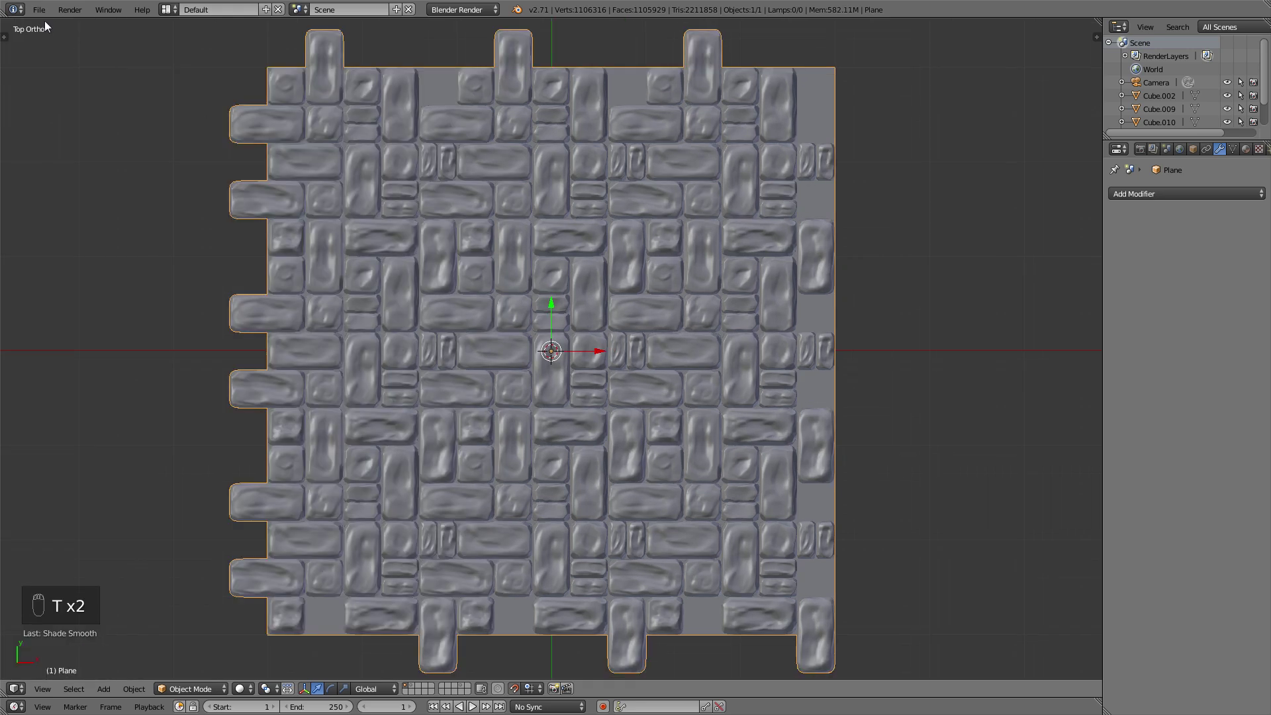
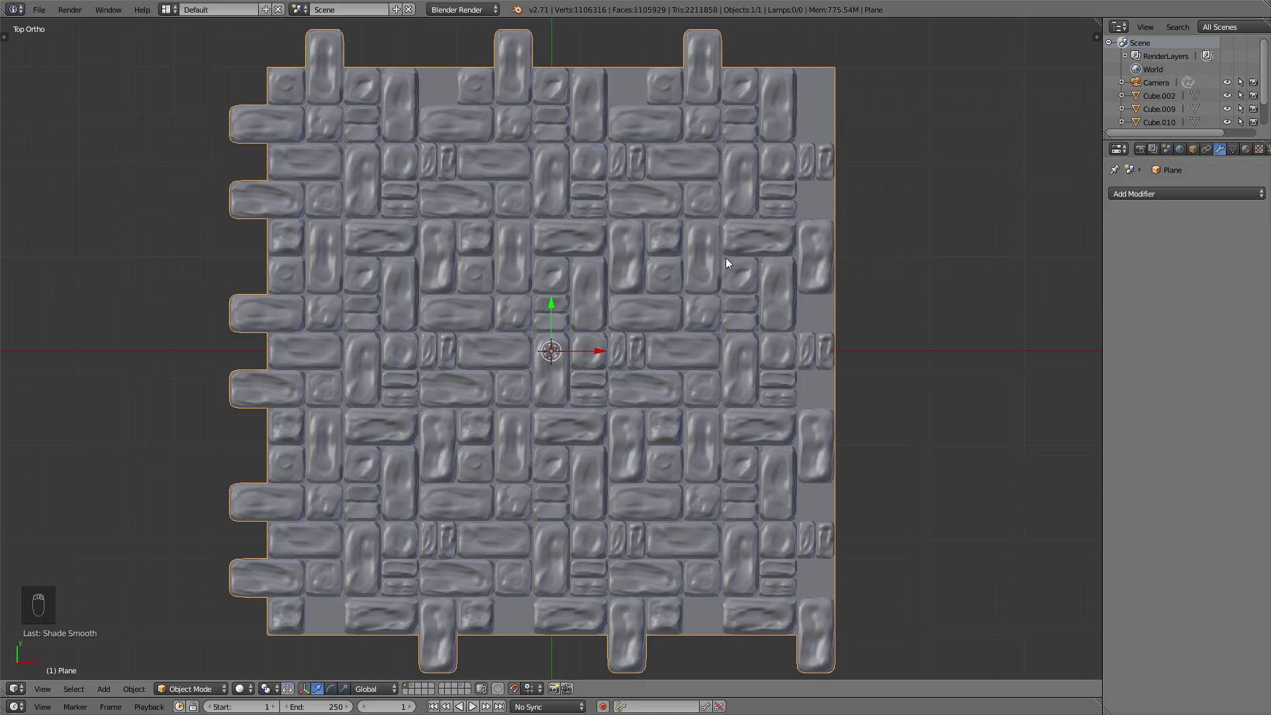
- Bring up the Shift+A add menu to insert a new mesh plane for the baked textures
{"action": "key", "text": "shift+a"}
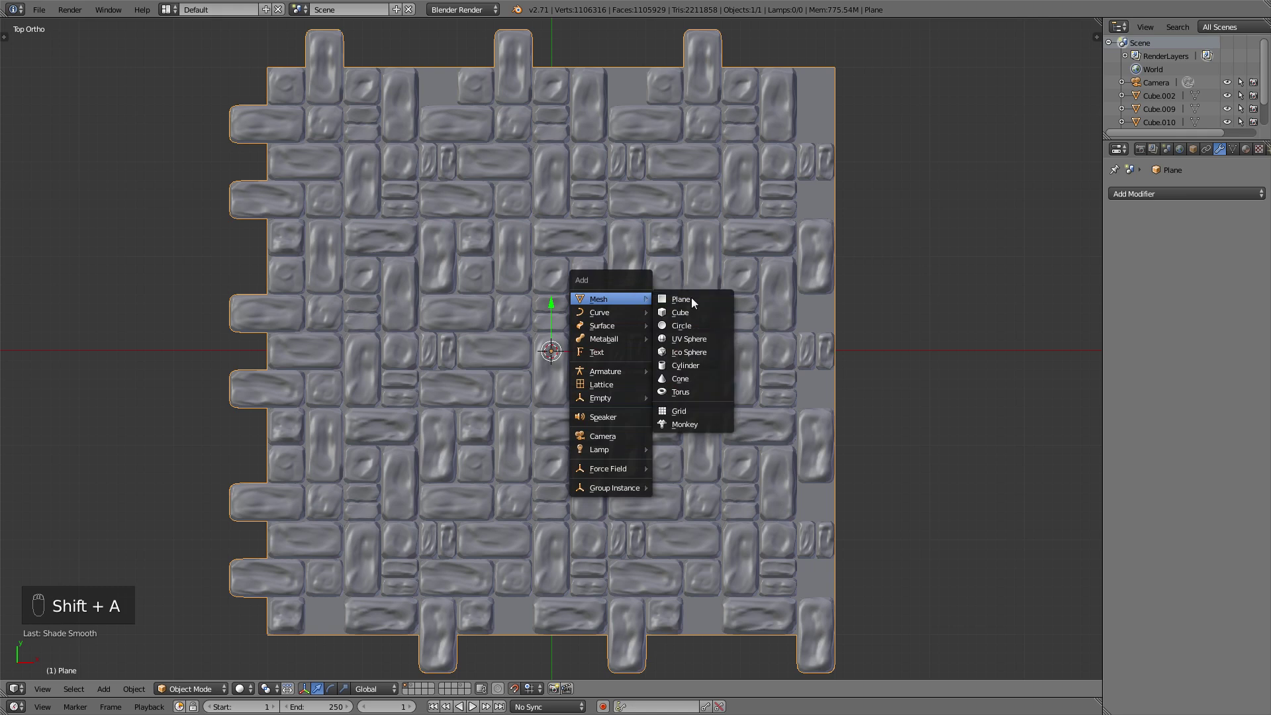
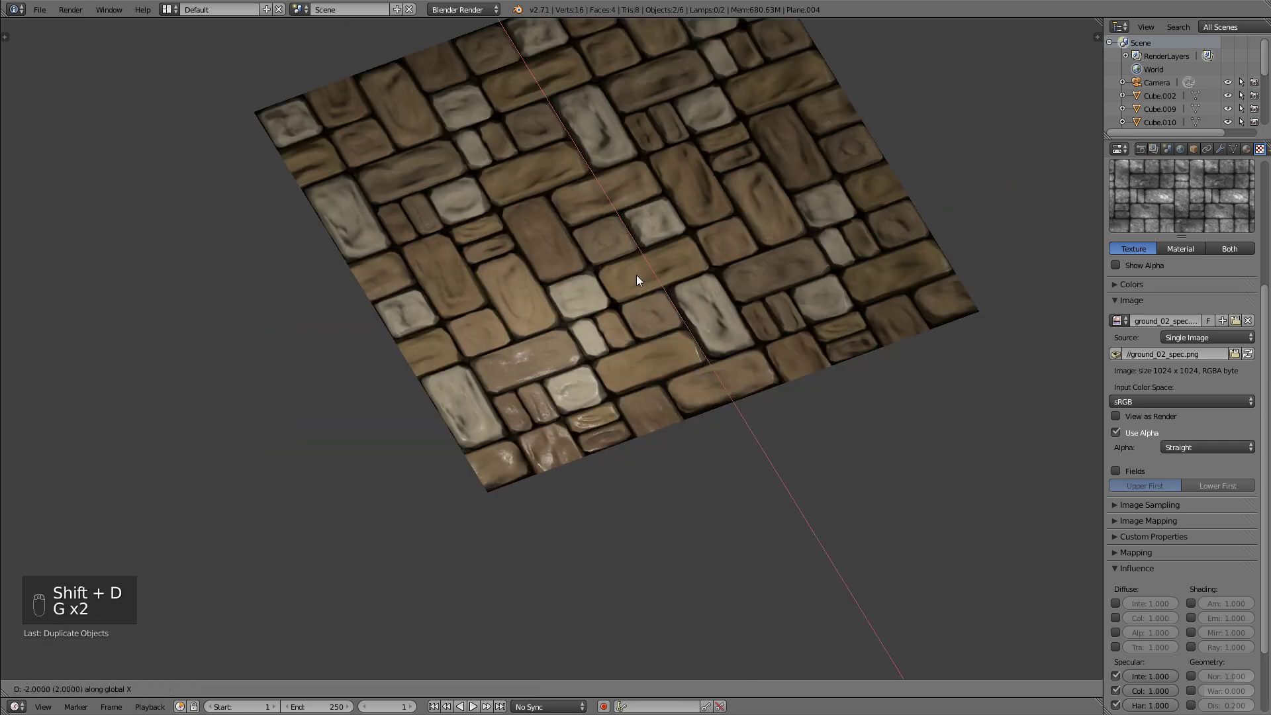
- Duplicate the textured plane and offset the copies along one axis to start the tiled floor
{"action": "key", "text": "shift+d"}
{"action": "key", "text": "g"}
{"action": "key", "text": "g"}
{"action": "key", "text": "shift+d"}
{"action": "key", "text": "g"}
{"action": "left_click_drag", "start_coordinate": [400, 316], "coordinate": [432, 218]}
{"action": "key", "text": "g"}
{"action": "left_click", "coordinate": [305, 441]}
- Duplicate the plane row once more to extend the seamless stone floor
{"action": "key", "text": "shift+d"}
{"action": "left_click_drag", "start_coordinate": [771, 390], "coordinate": [682, 329]}
{"action": "key", "text": "g"}
{"action": "middle_click", "coordinate": [797, 491]}
{"action": "key", "text": "g"}
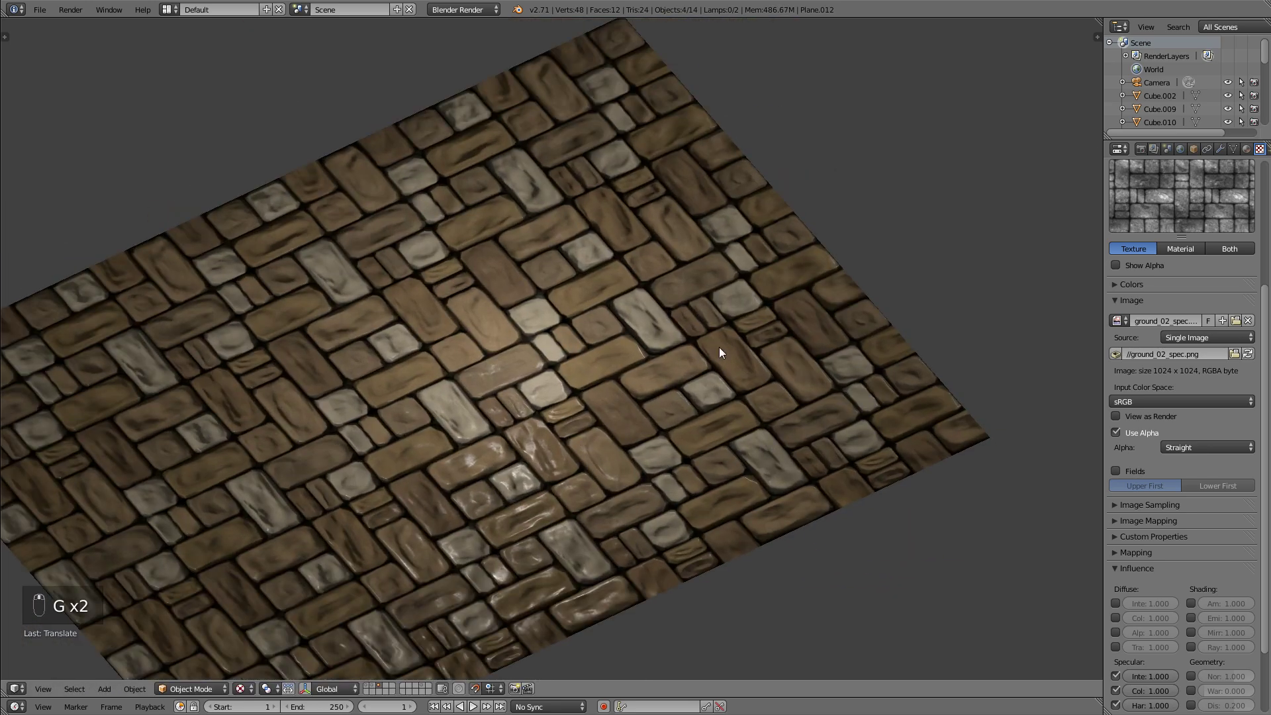
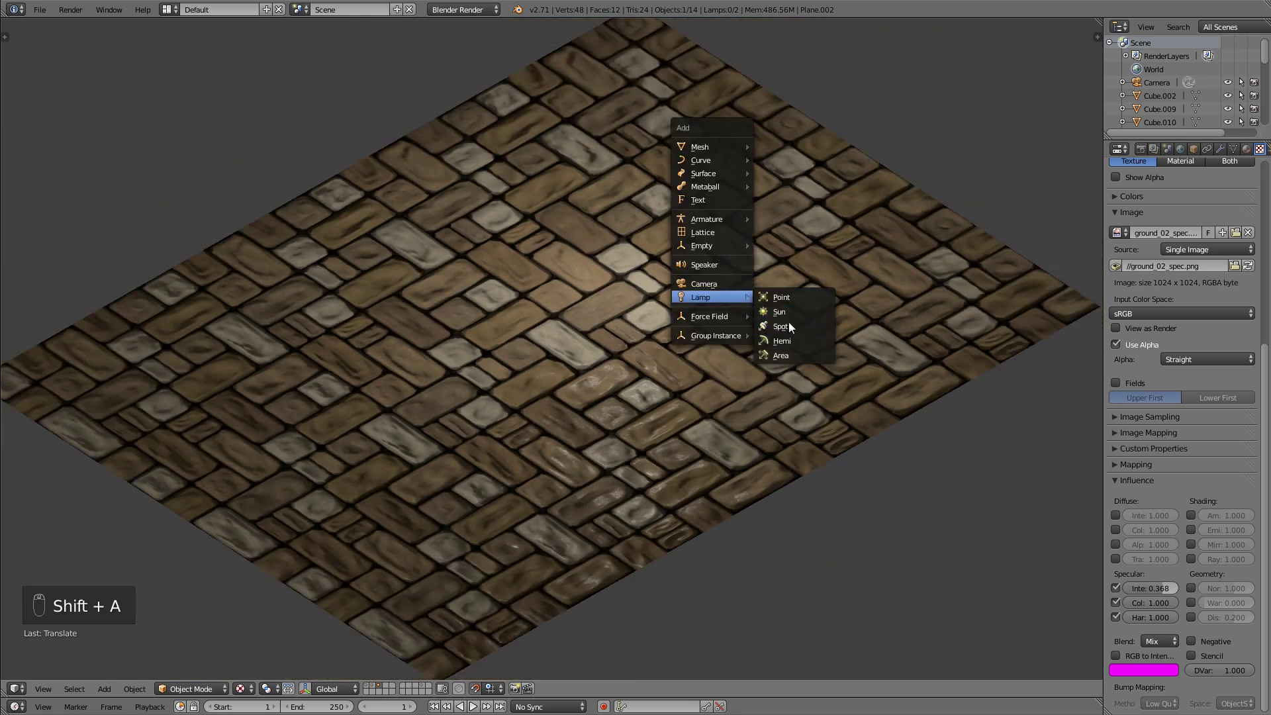
- Add a point lamp and position it above the stone floor
{"action": "key", "text": "n"}
{"action": "key", "text": "n"}
{"action": "key", "text": "g"}
{"action": "key", "text": "g"}
{"action": "left_click_drag", "start_coordinate": [767, 296], "coordinate": [546, 295]}
{"action": "key", "text": "shift+Tab"}
{"action": "key", "text": "g"}
{"action": "key", "text": "g"}
{"action": "right_click", "coordinate": [628, 222]}
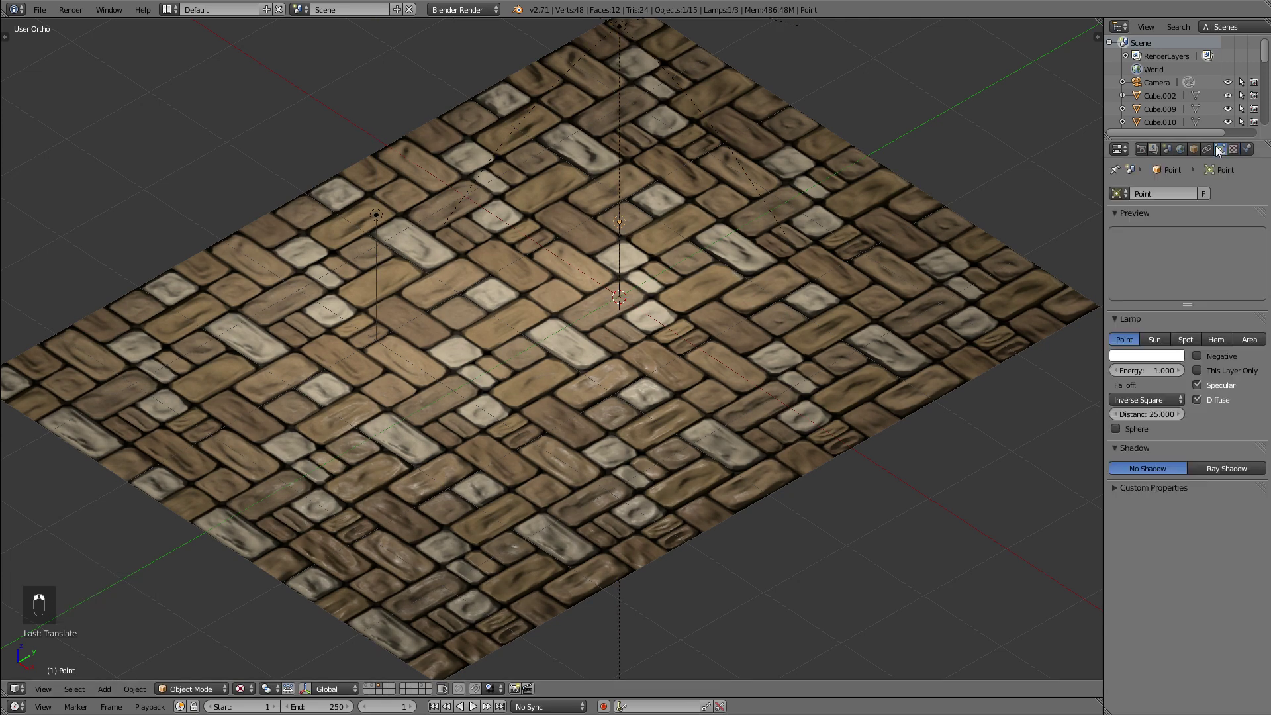
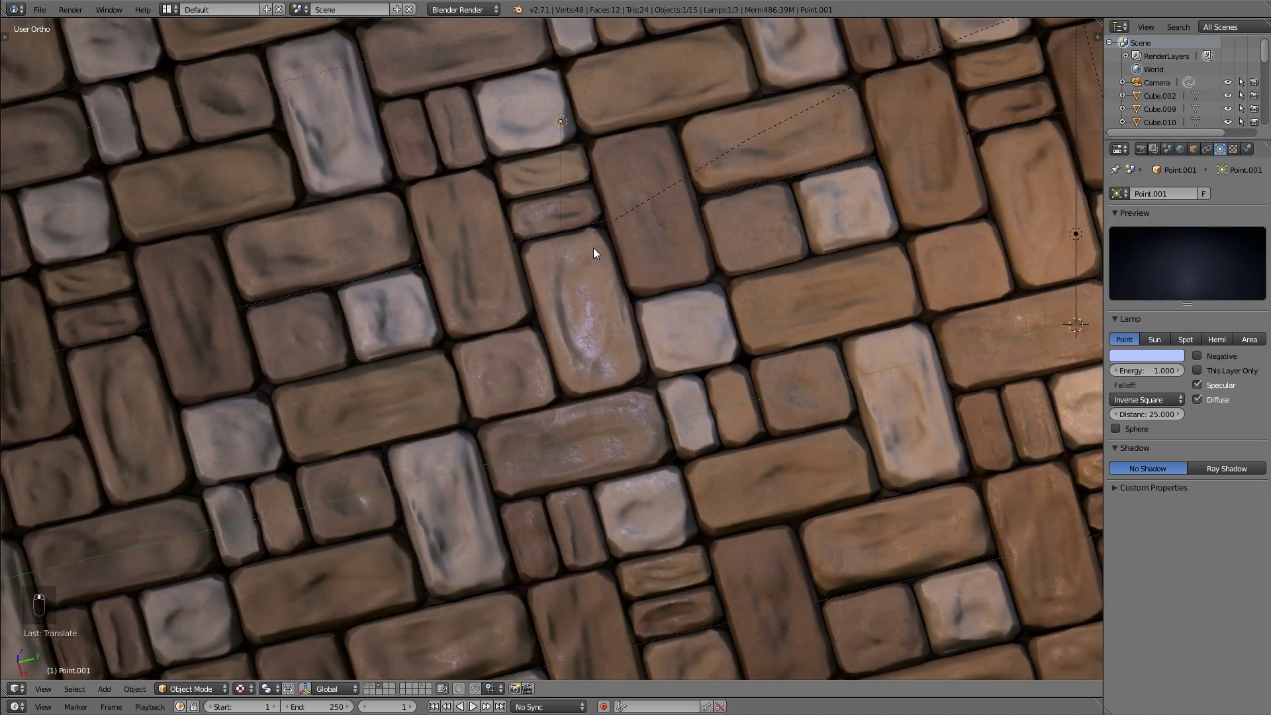
- Duplicate the point lamp and place the second one elsewhere over the floor for a warm/cool pair
{"action": "key", "text": "g"}
{"action": "left_click_drag", "start_coordinate": [760, 174], "coordinate": [777, 345]}
{"action": "left_click_drag", "start_coordinate": [778, 345], "coordinate": [634, 337]}
{"action": "key", "text": "g"}
{"action": "left_click_drag", "start_coordinate": [761, 181], "coordinate": [813, 296]}
{"action": "middle_click", "coordinate": [813, 296]}
- Add another lamp, make it a Hemi light and set it above the floor
{"action": "right_click", "coordinate": [1105, 401]}
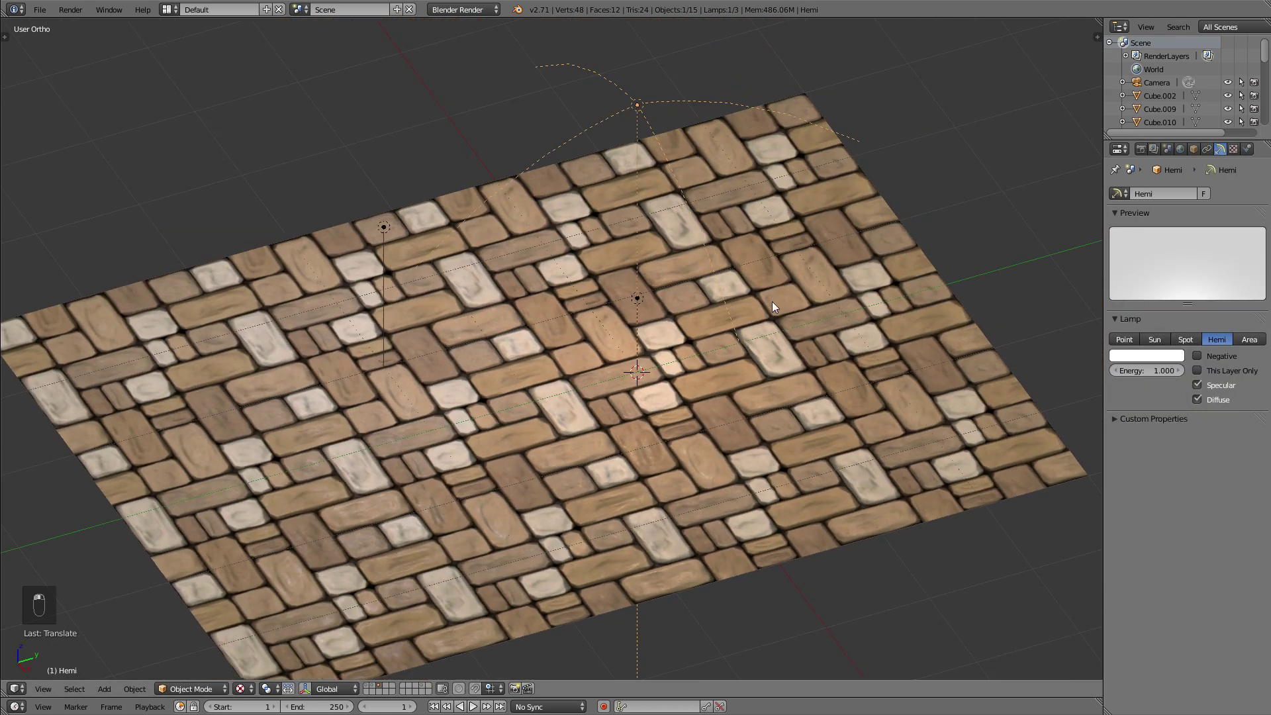
{"action": "left_click", "coordinate": [646, 300]}
{"action": "key", "text": "g"}
{"action": "key", "text": "a"}
{"action": "middle_click", "coordinate": [660, 382]}
{"action": "left_click_drag", "start_coordinate": [691, 327], "coordinate": [698, 326]}
- Hide the N panel, enable Only Render display and view the tiled floor straight from above
{"action": "left_click_drag", "start_coordinate": [758, 302], "coordinate": [802, 308]}
{"action": "left_click_drag", "start_coordinate": [743, 367], "coordinate": [688, 364]}
{"action": "middle_click", "coordinate": [686, 364]}
{"action": "key", "text": "a"}
{"action": "key", "text": "a"}
{"action": "key", "text": "n"}
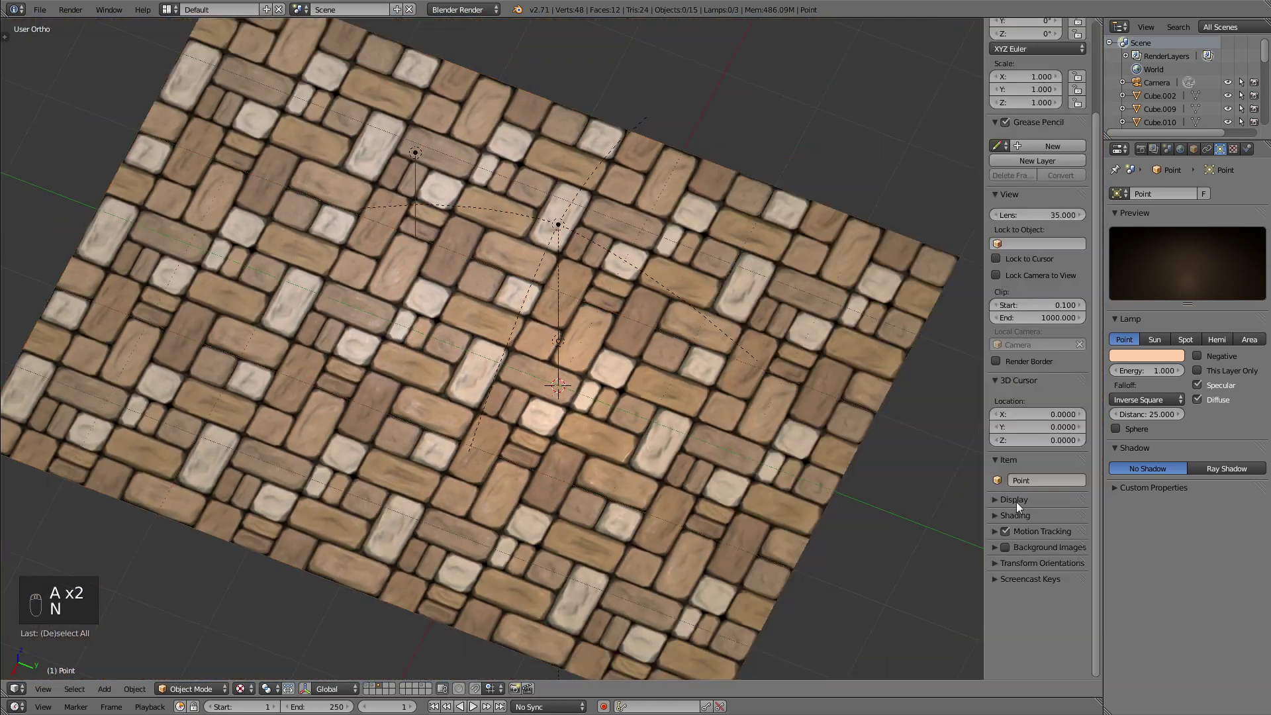
{"action": "key", "text": "n"}
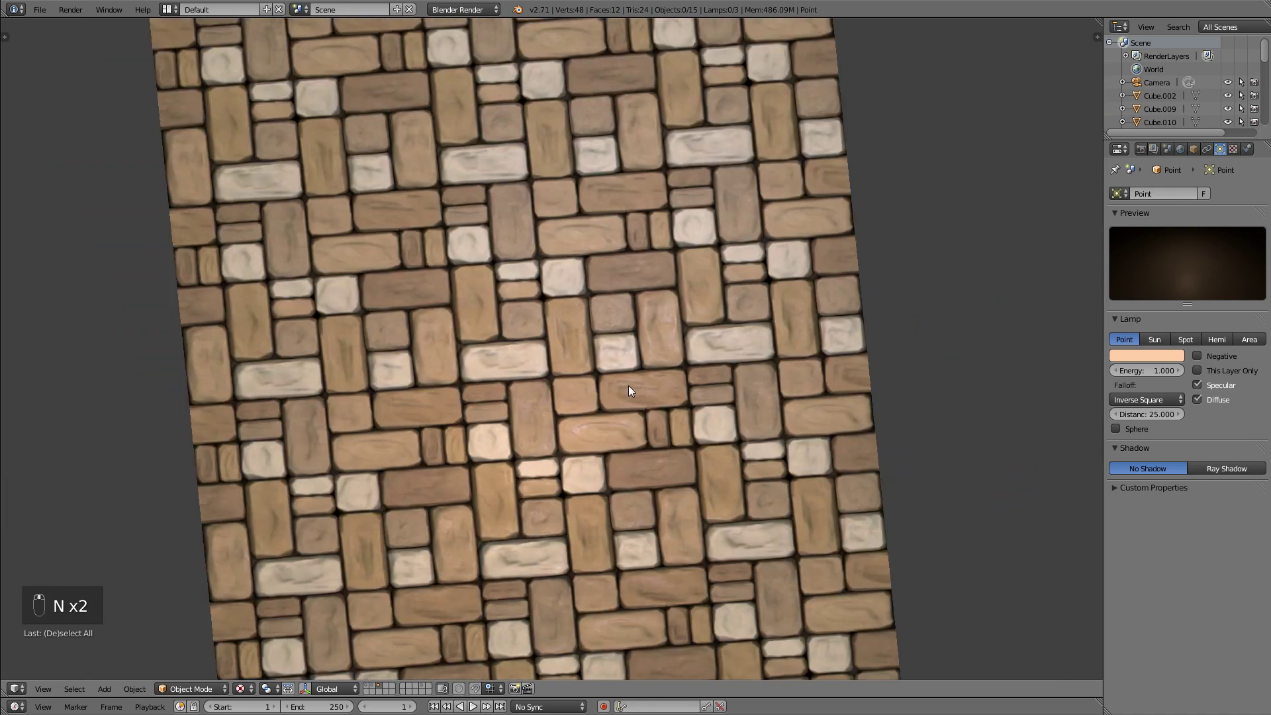
- Orbit and pull back to inspect the whole floor from several tilted angles
{"action": "left_click_drag", "start_coordinate": [622, 399], "coordinate": [762, 374]}
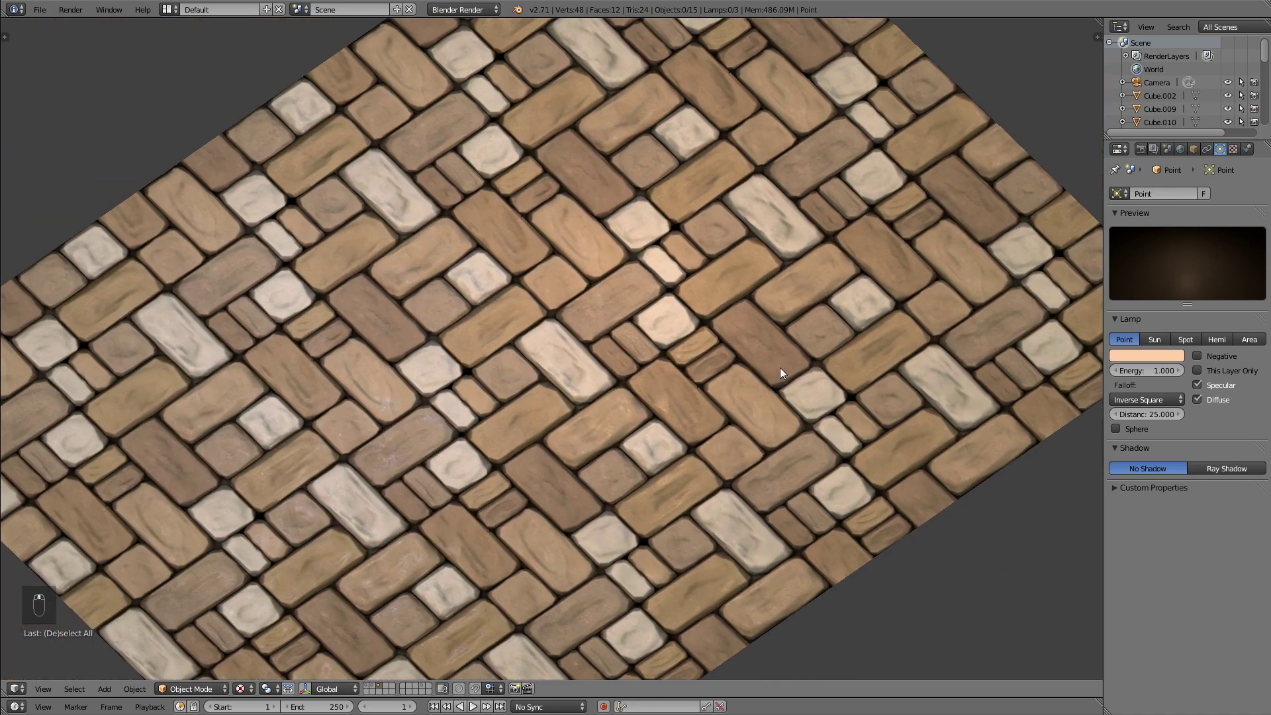
{"action": "middle_click", "coordinate": [743, 345]}
{"action": "middle_click", "coordinate": [710, 409]}
{"action": "left_click_drag", "start_coordinate": [642, 371], "coordinate": [613, 386]}
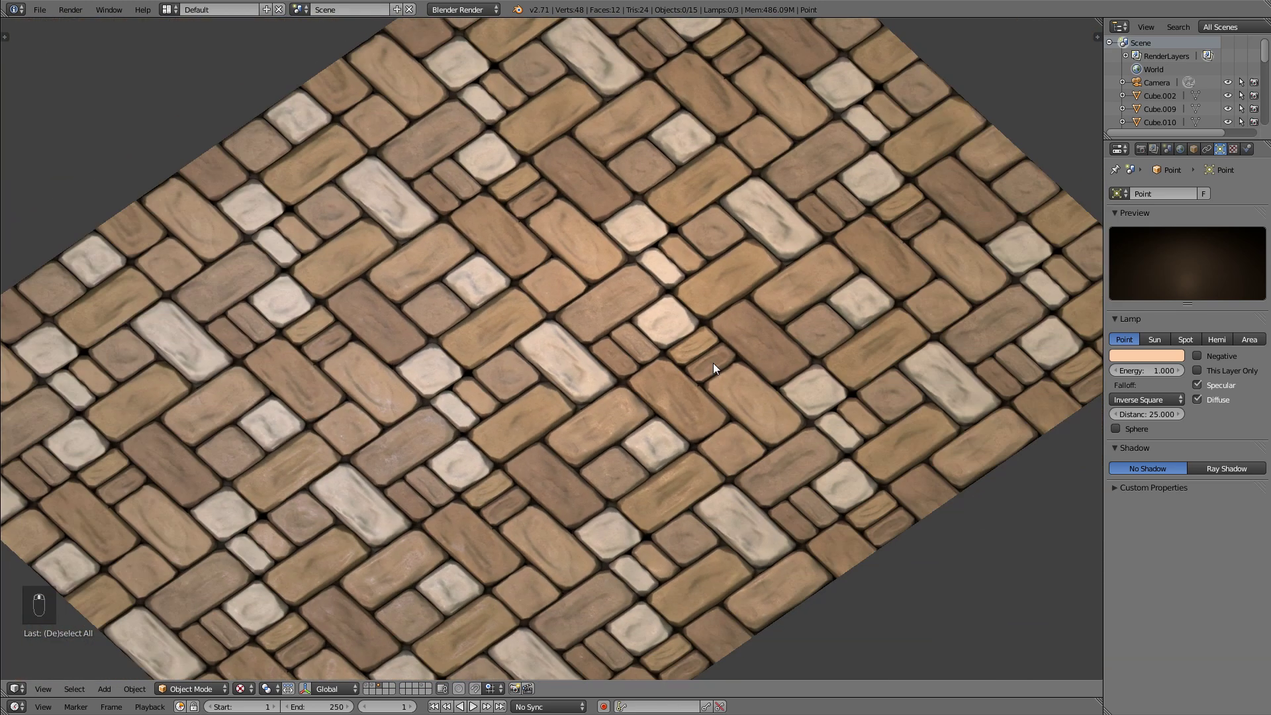
{"action": "left_click_drag", "start_coordinate": [717, 367], "coordinate": [498, 342]}
{"action": "left_click_drag", "start_coordinate": [499, 342], "coordinate": [599, 273]}
- Turn Only Render off again and bring up the floor plane's specular image texture settings
{"action": "key", "text": "g"}
{"action": "key", "text": "g"}
{"action": "key", "text": "a"}
{"action": "left_click_drag", "start_coordinate": [569, 283], "coordinate": [503, 289]}
{"action": "key", "text": "z"}
{"action": "key", "text": "z"}
{"action": "key", "text": "n"}
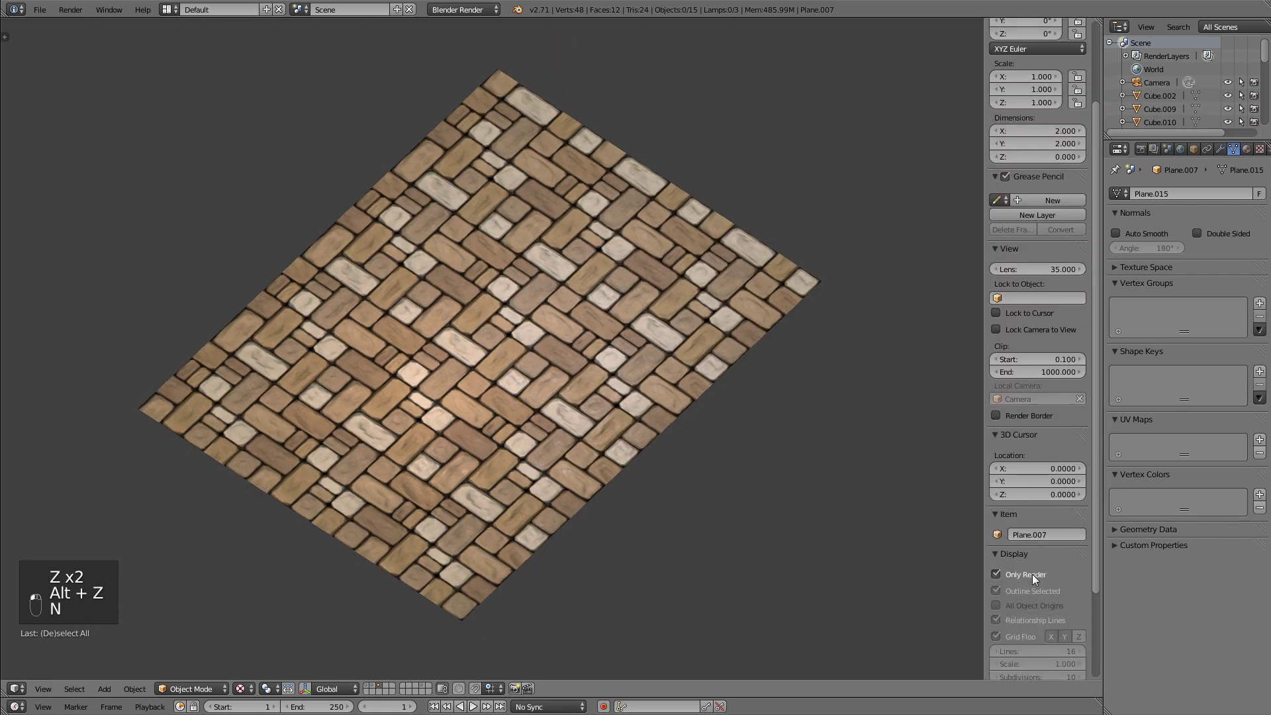
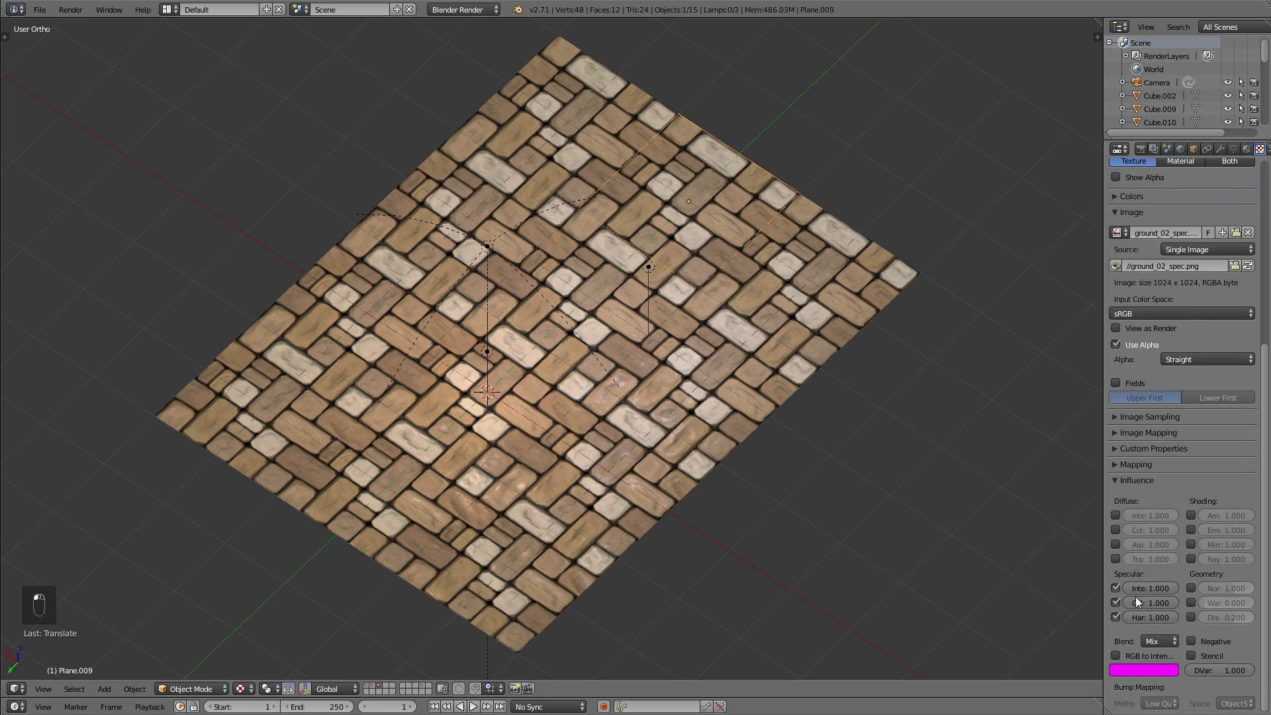
- Select the point lamp and move it vertically along Z to a new height above the floor
{"action": "left_click_drag", "start_coordinate": [654, 271], "coordinate": [660, 256]}
{"action": "key", "text": "g"}
{"action": "key", "text": "g"}
{"action": "left_click_drag", "start_coordinate": [660, 260], "coordinate": [390, 354]}
{"action": "key", "text": "n"}
{"action": "left_click", "coordinate": [1035, 513]}
- Set the World horizon and zenith colours to black so the background turns dark
{"action": "key", "text": "n"}
{"action": "key", "text": "g"}
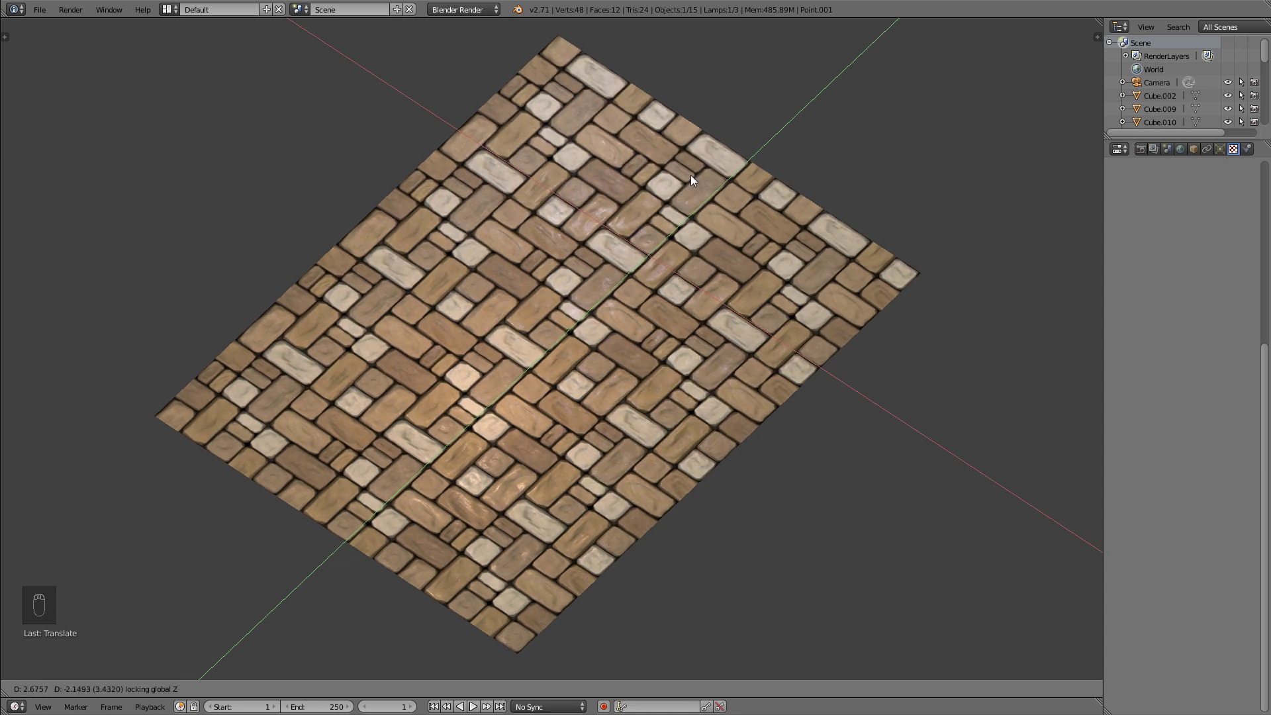
{"action": "key", "text": "g"}
{"action": "left_click_drag", "start_coordinate": [655, 315], "coordinate": [639, 311]}
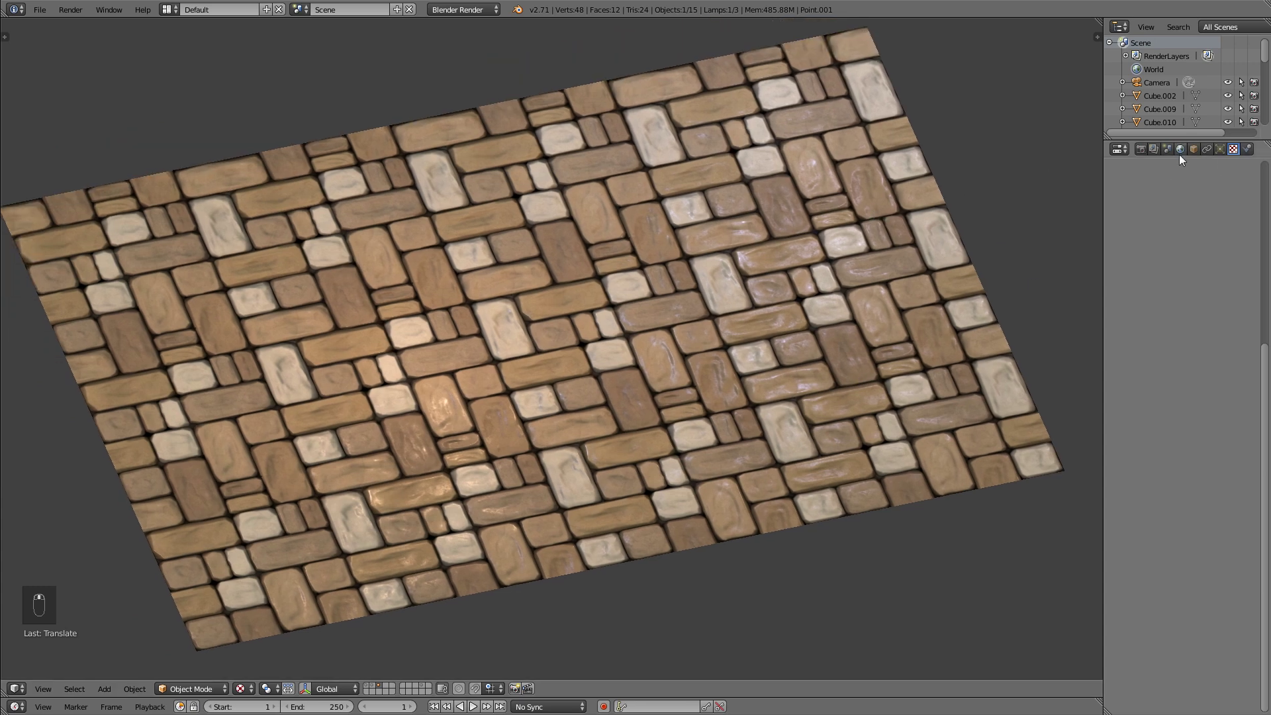
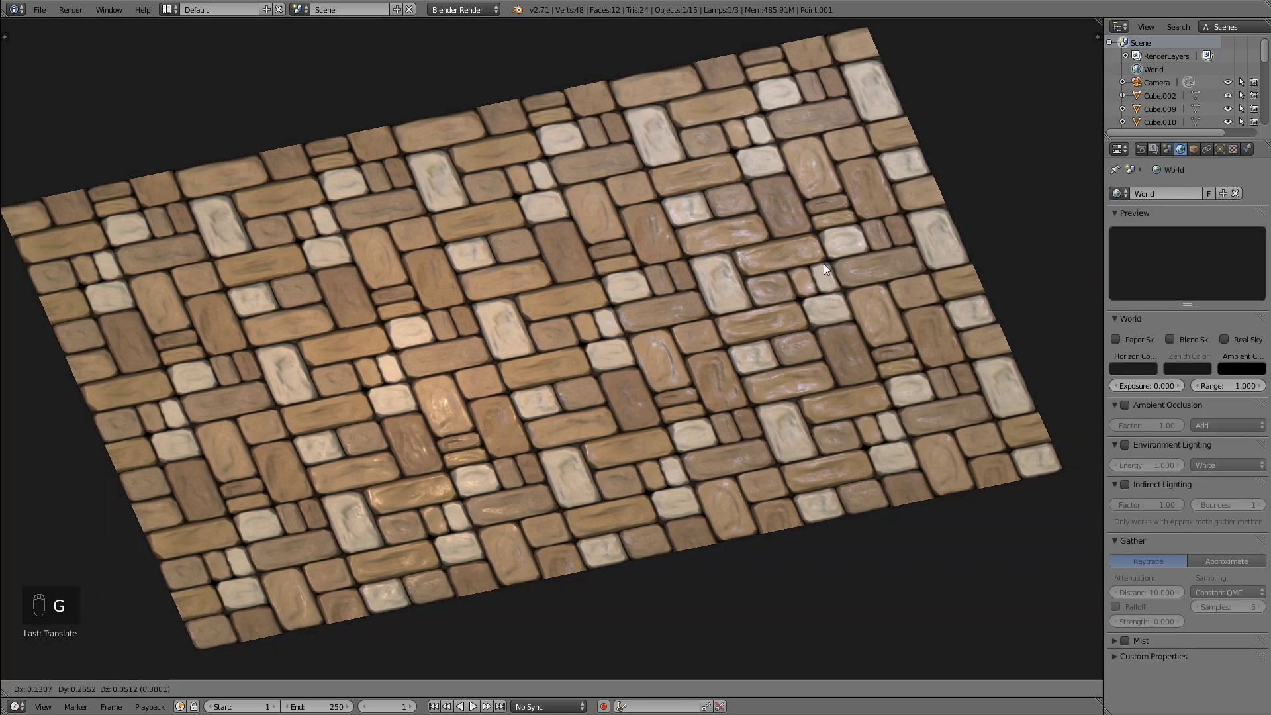
- Maximise the 3D view with Ctrl+Up and move in close across the lit stone tiles on black
{"action": "key", "text": "ctrl+Up"}
{"action": "key", "text": "g"}
{"action": "left_click_drag", "start_coordinate": [627, 346], "coordinate": [550, 339]}
{"action": "left_click_drag", "start_coordinate": [529, 342], "coordinate": [399, 532]}
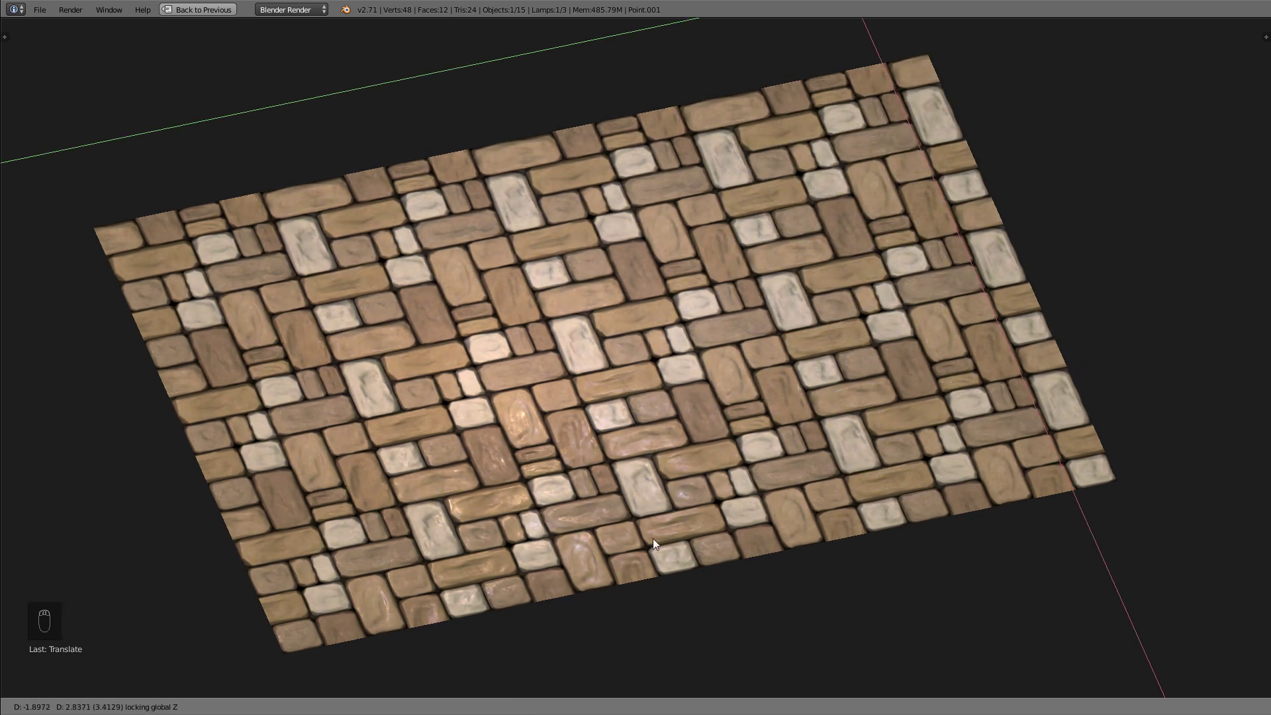